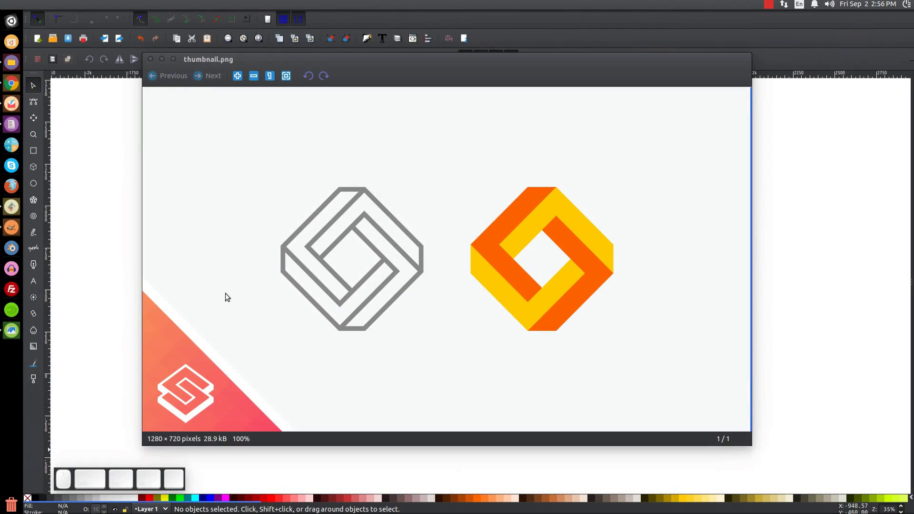
Close the Image Viewer preview of thumbnail.png and return to the empty Inkscape document.
click(165, 62)
click(340, 263)
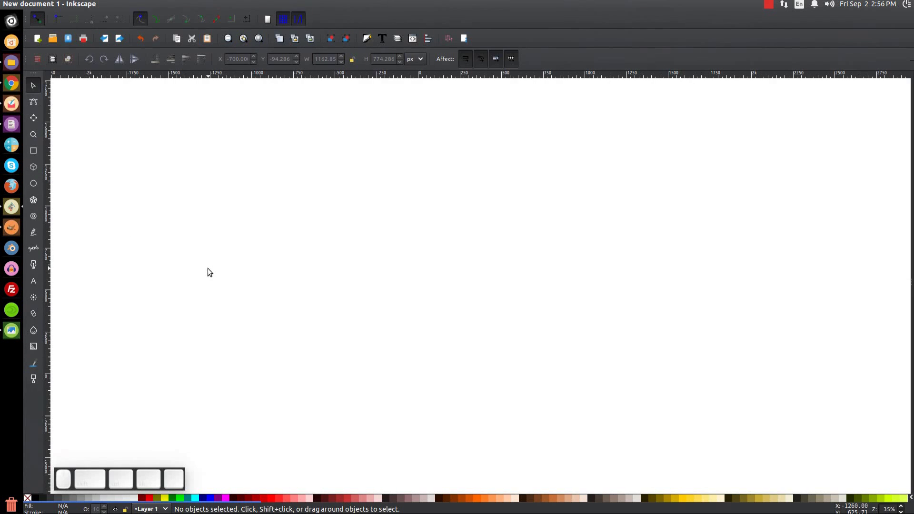
Show the drawing at 1:1 actual size from the View menu.
click(278, 233)
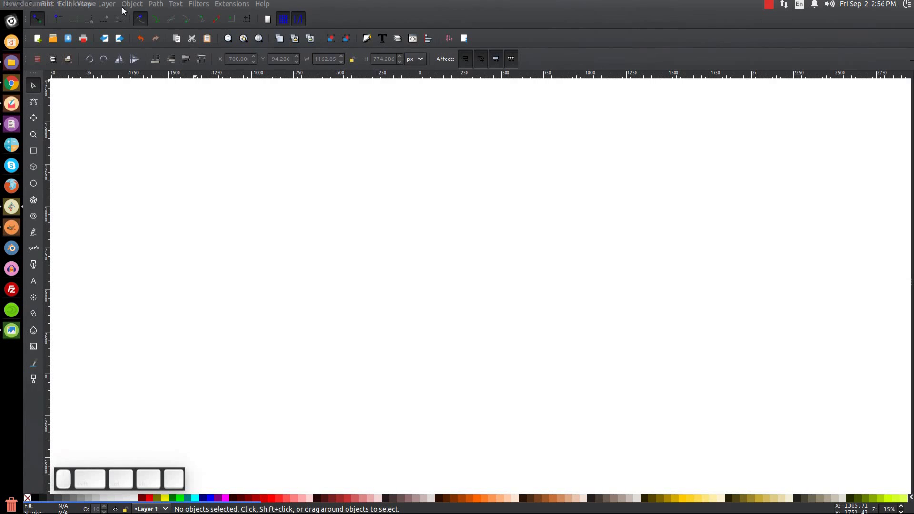
click(85, 10)
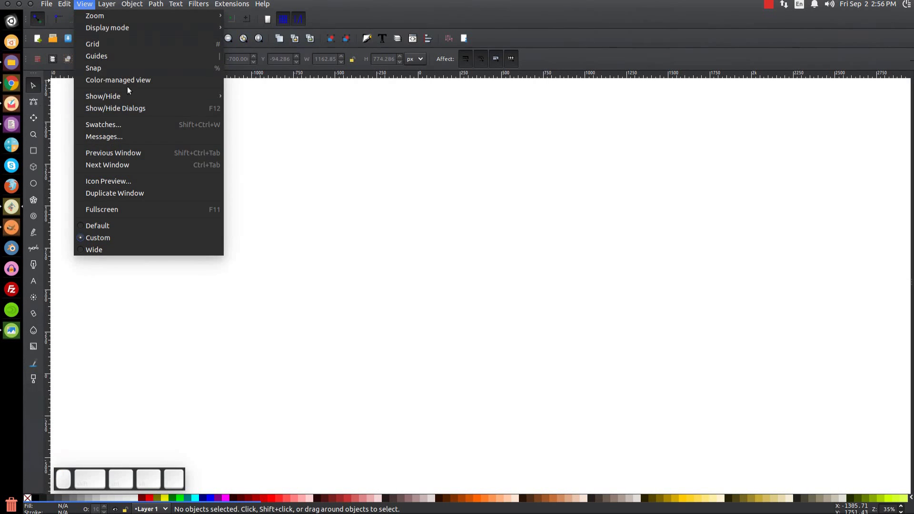
click(257, 43)
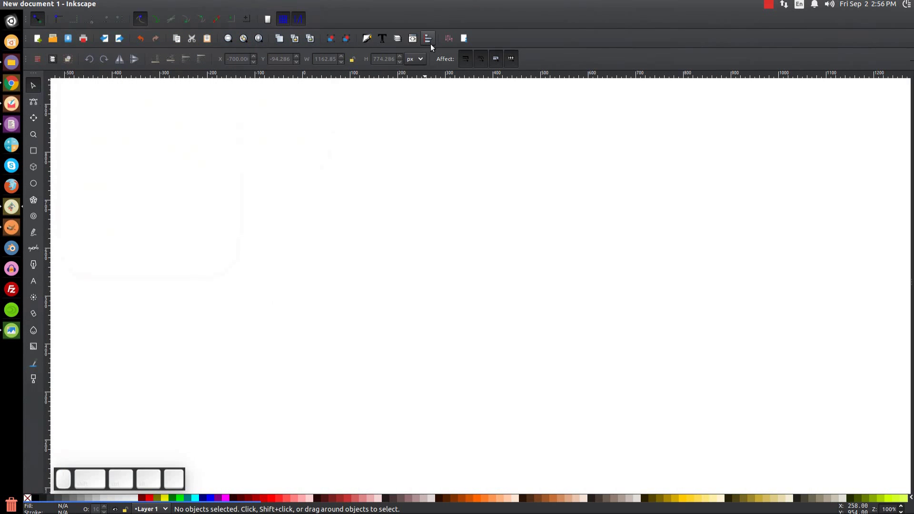
Dock the Align and Distribute and Fill and Stroke panels and pick the Rectangle tool.
click(428, 44)
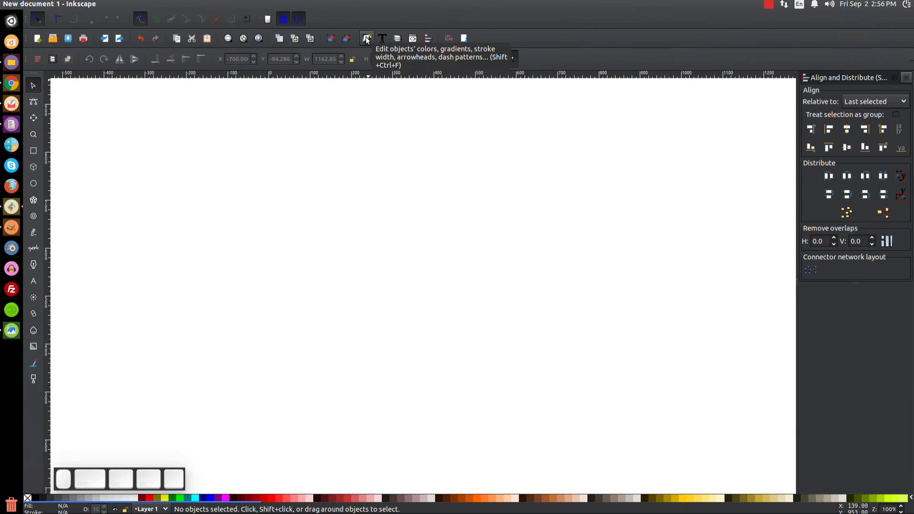
click(366, 39)
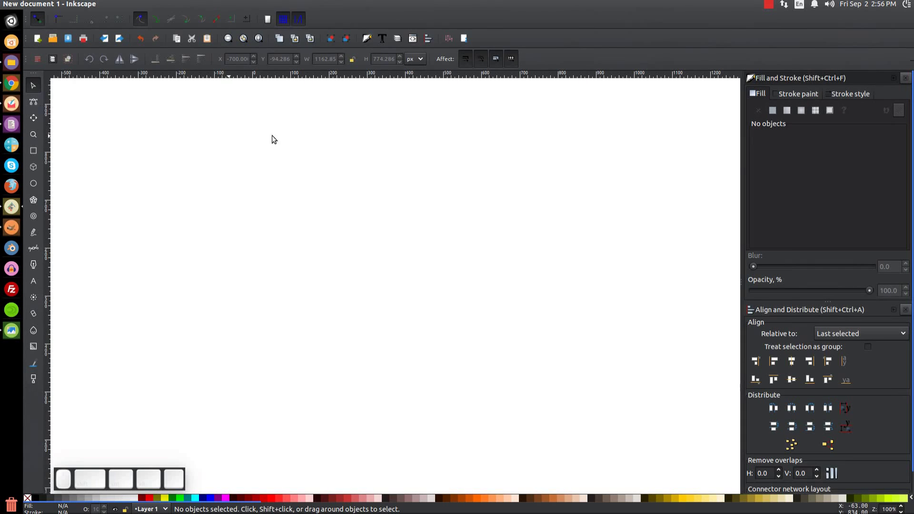
click(38, 155)
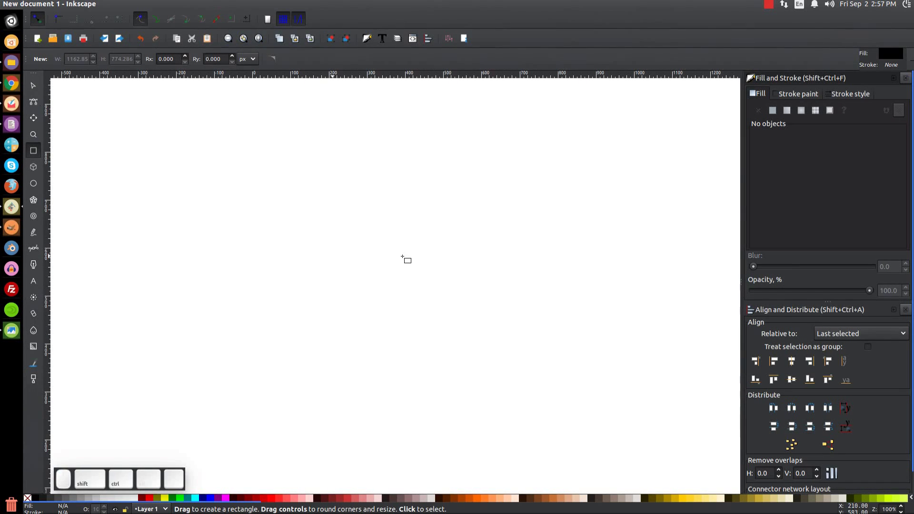
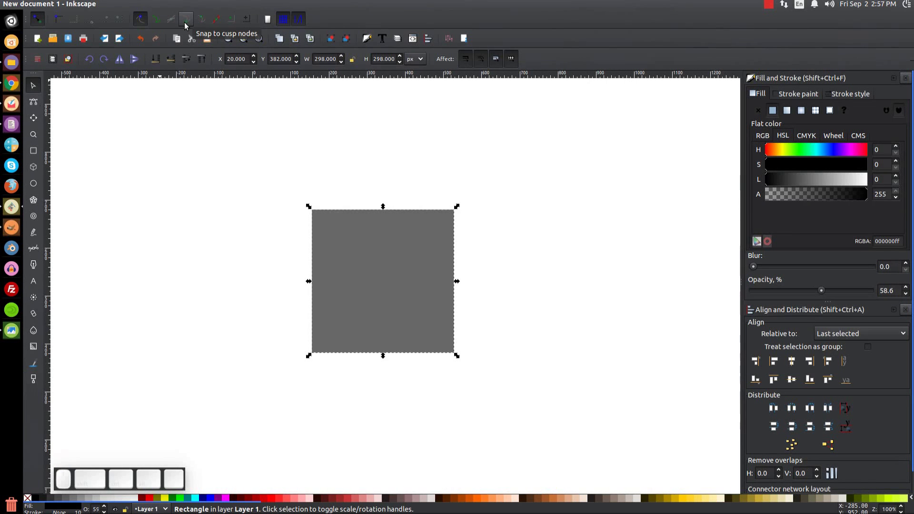
With corner snapping on, duplicate the 298 px grey square, colour the copy red and shrink it into the top-right corner.
click(185, 25)
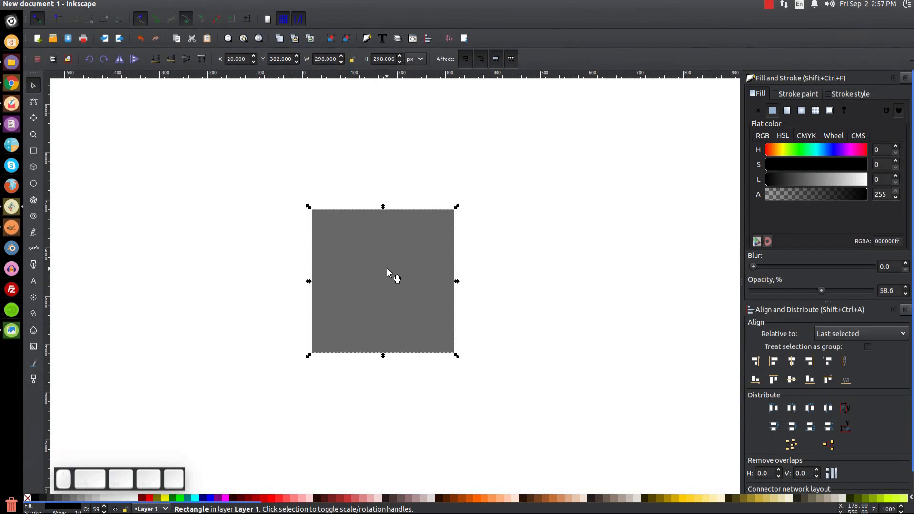
right_click(393, 239)
click(426, 321)
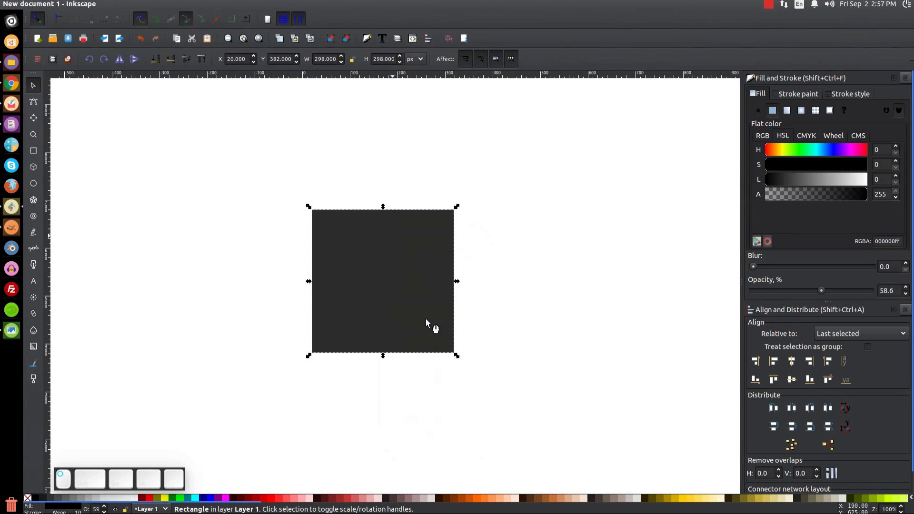
click(149, 500)
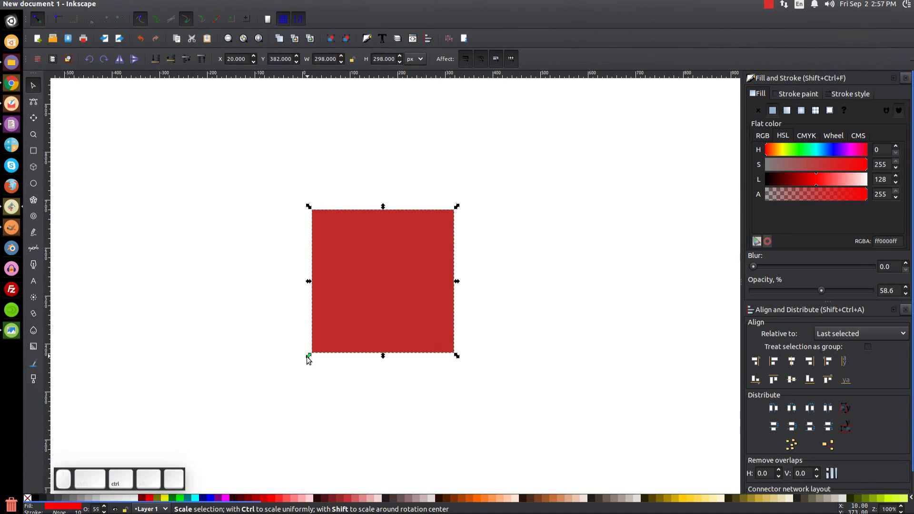
scroll(up, 3)
scroll(up, 3)
scroll(up, 3)
click(341, 351)
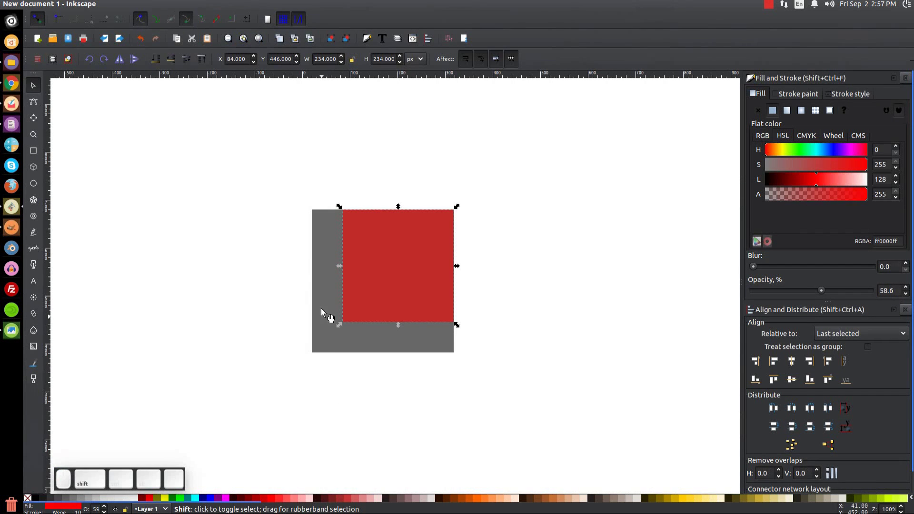
Subtract the red square from the grey one with Path > Difference, leaving a translucent grey L, and check the reference.
click(327, 247)
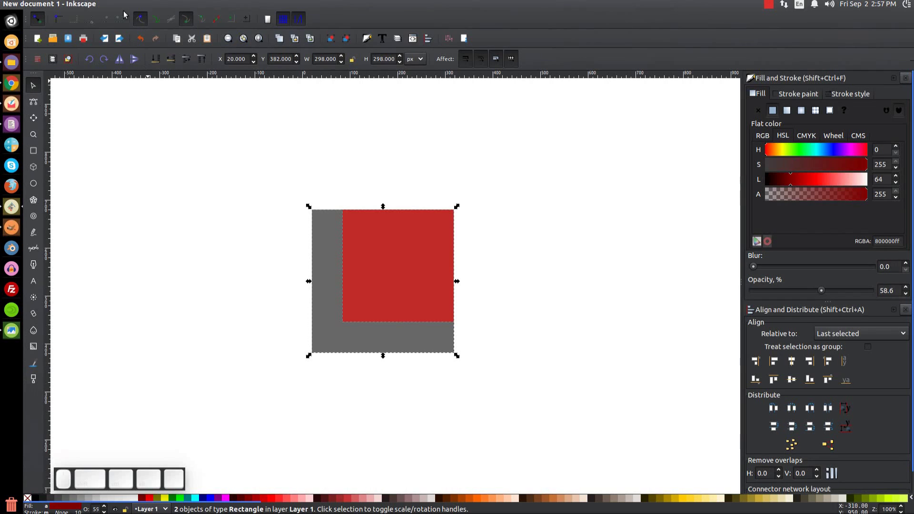
click(155, 6)
scroll(up, 3)
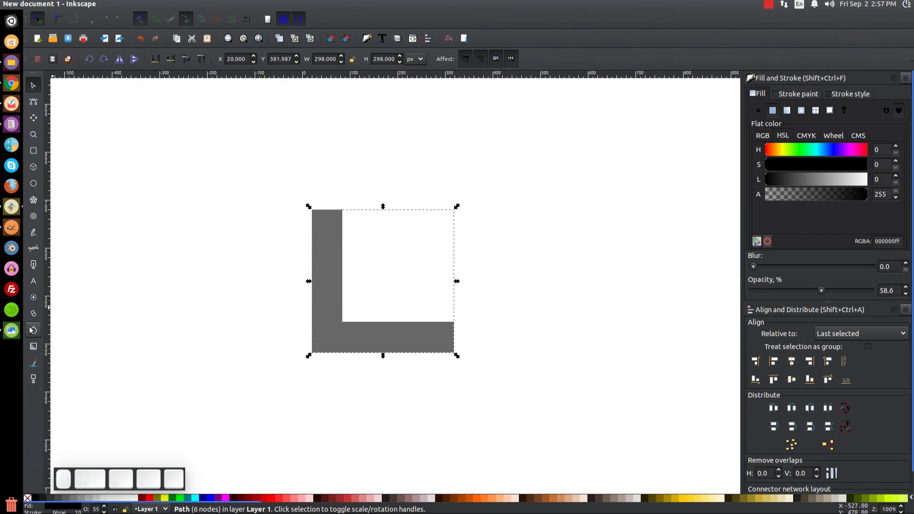
scroll(up, 3)
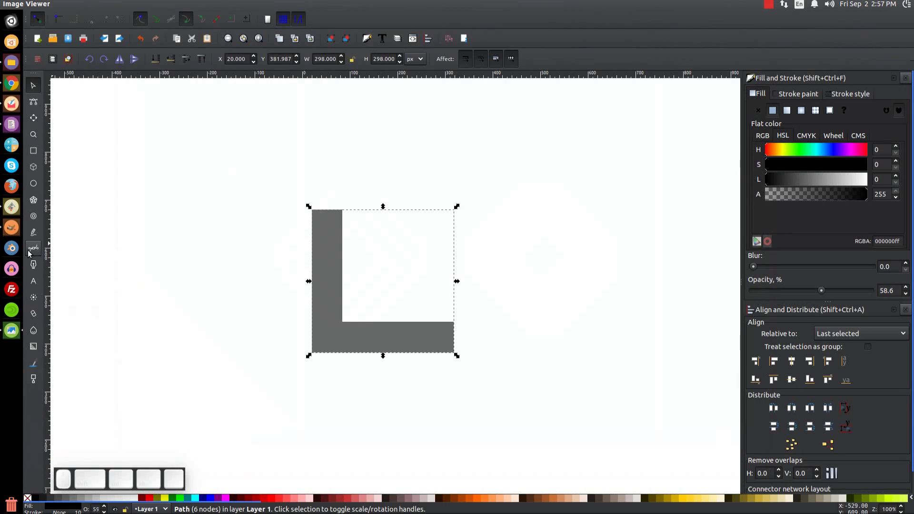
key(b)
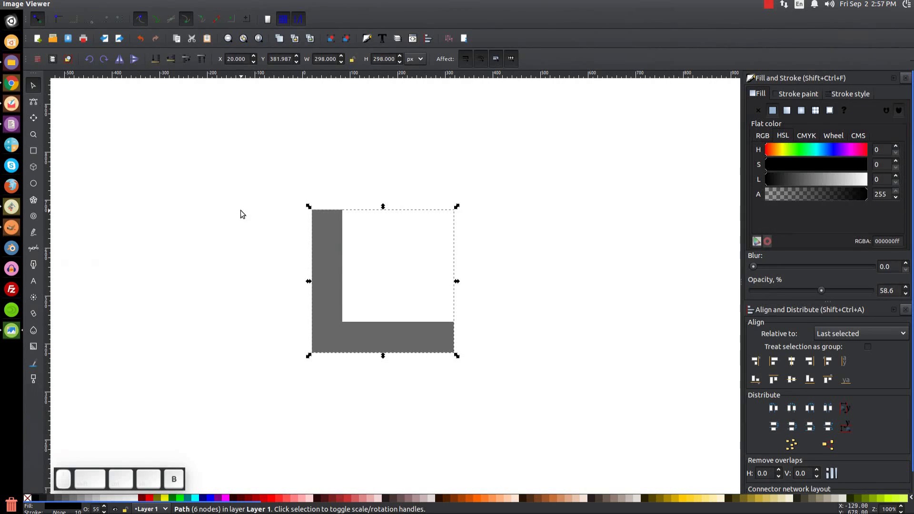
key(b)
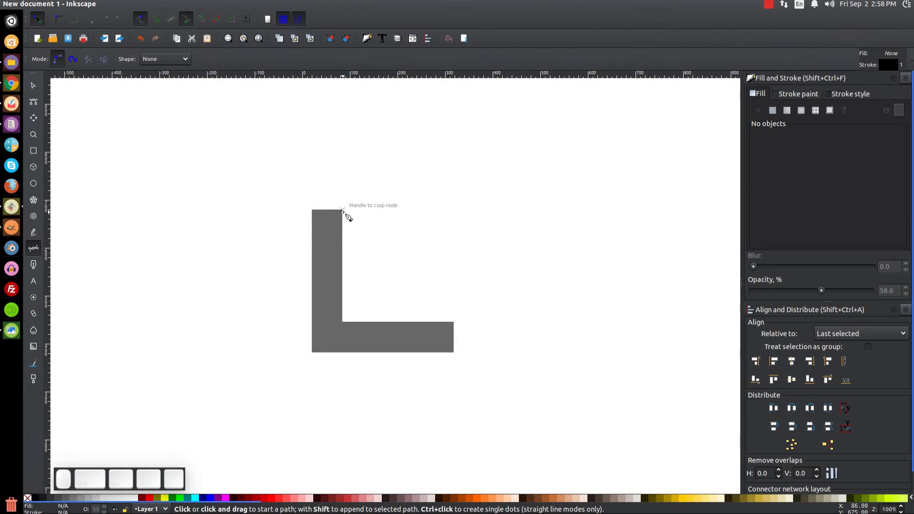
Draw a closed cutting polygon with the Pen tool over the top of the L's upright arm.
click(348, 216)
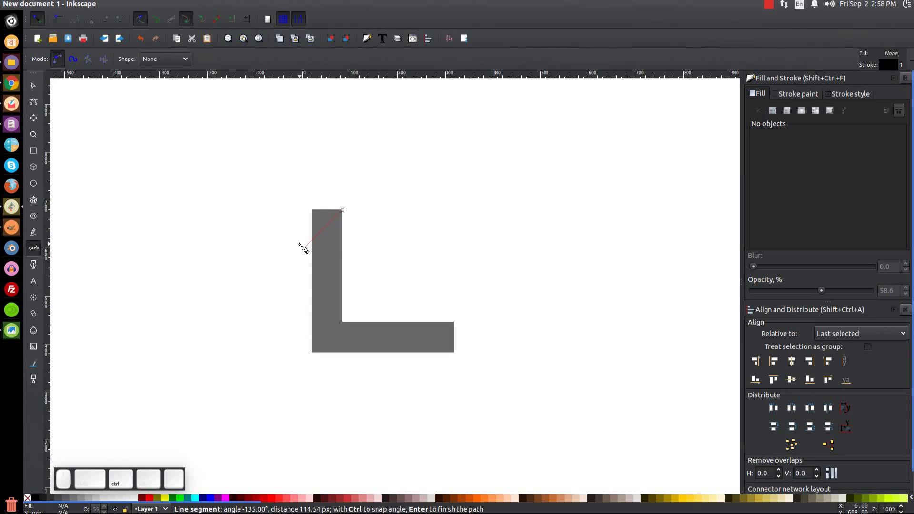
click(302, 250)
click(291, 233)
click(294, 214)
drag(299, 192, 352, 187)
click(352, 187)
click(361, 195)
click(347, 213)
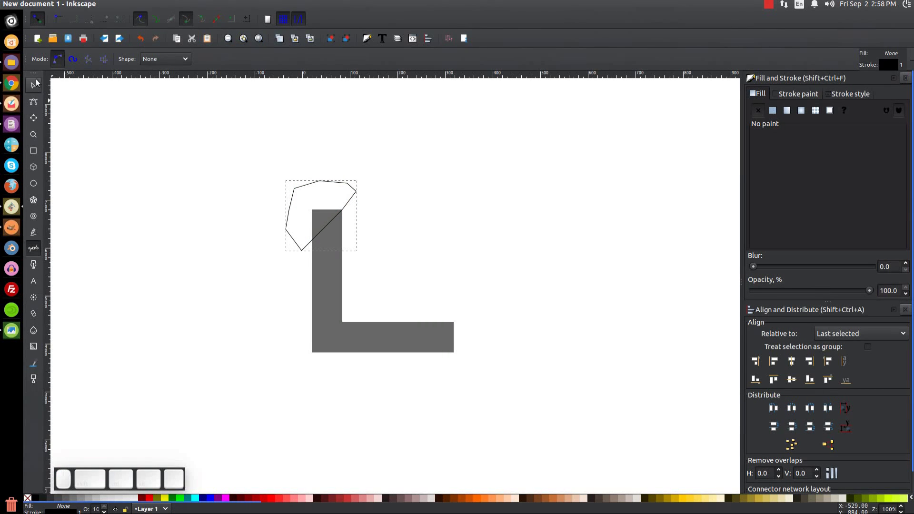
Select the polygon with the grey L and cut the arm's top off diagonally with Path > Difference.
click(36, 85)
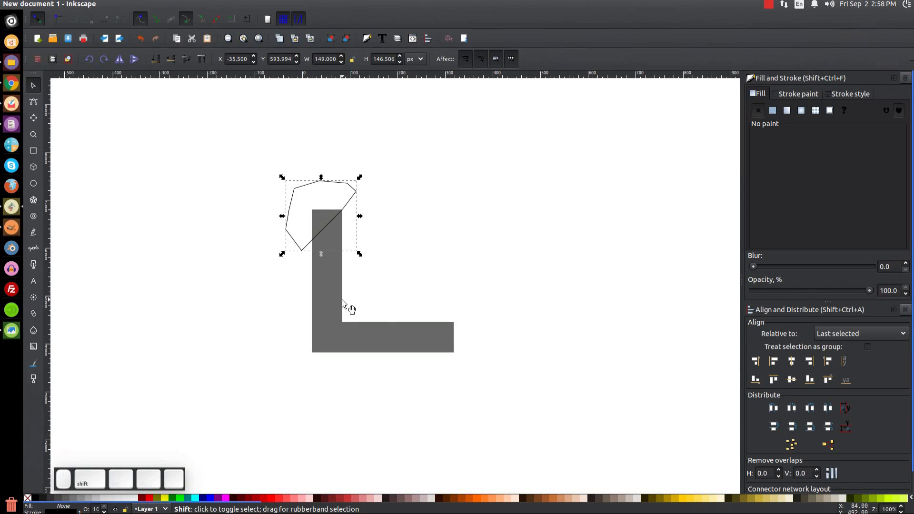
click(341, 240)
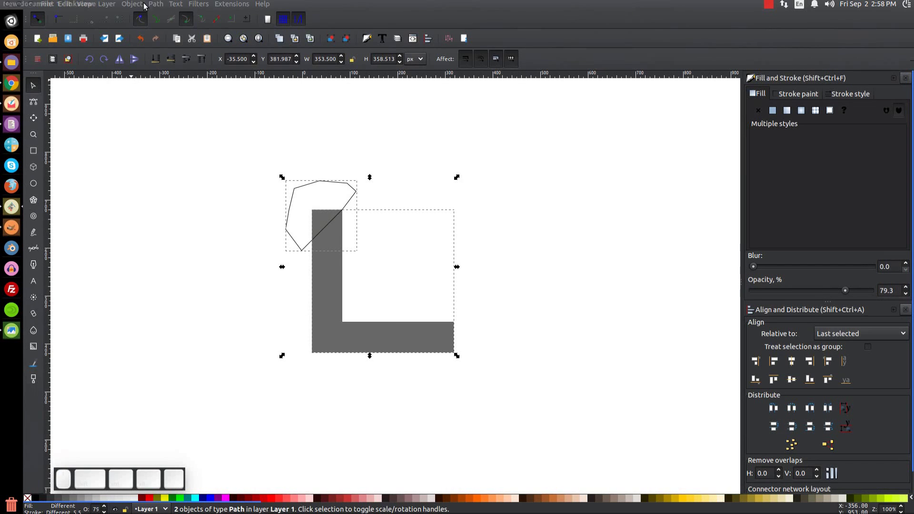
click(150, 8)
click(174, 75)
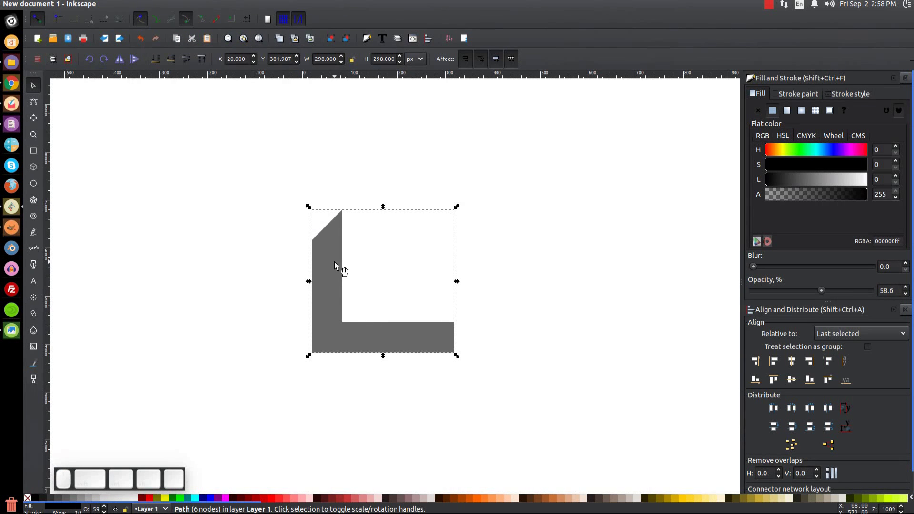
Duplicate the grey L, colour the copy red and rotate it into place above the grey piece.
right_click(328, 253)
click(362, 333)
click(150, 500)
click(334, 247)
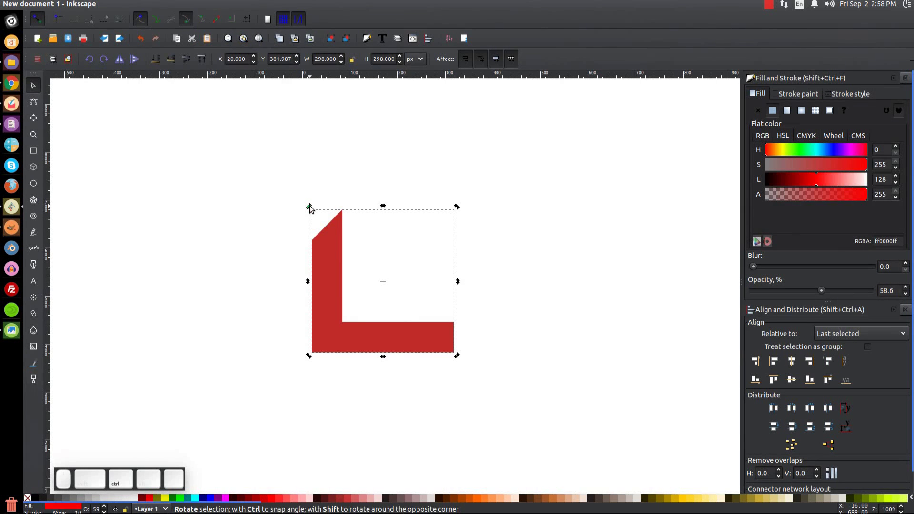
drag(313, 207, 385, 300)
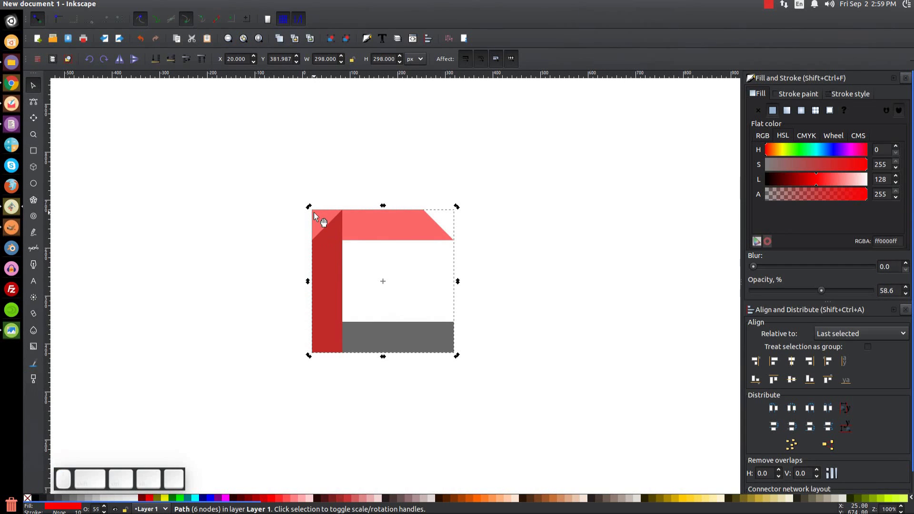
click(320, 216)
scroll(up, 3)
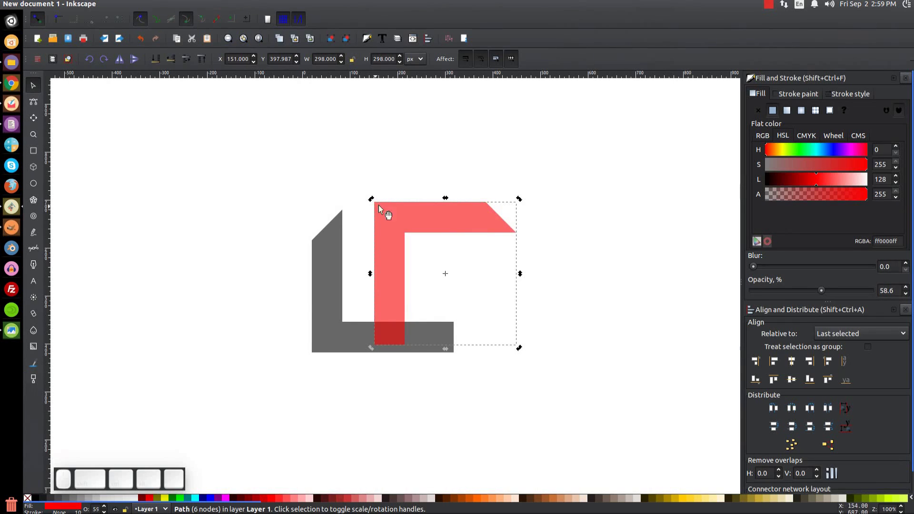
scroll(up, 3)
scroll(up, 3)
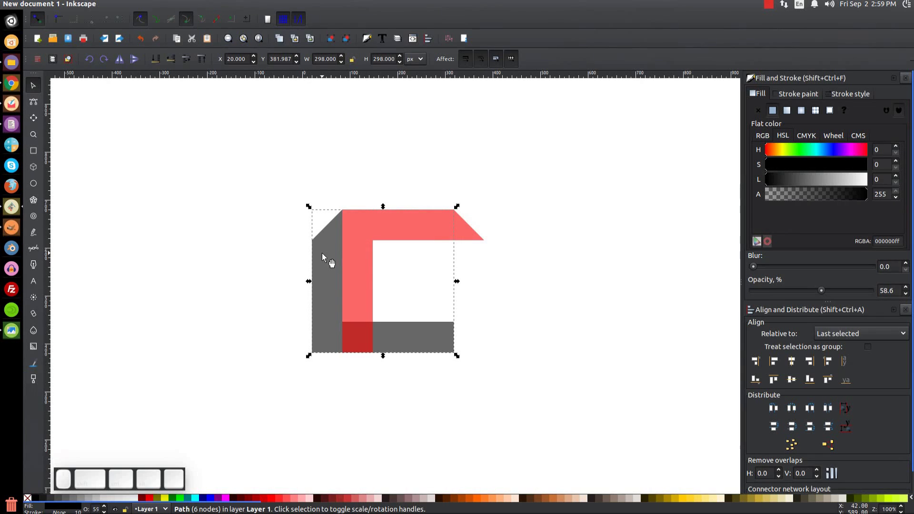
click(323, 255)
Make a green copy of the grey piece, rotate it a quarter turn and move it to the right side.
click(322, 241)
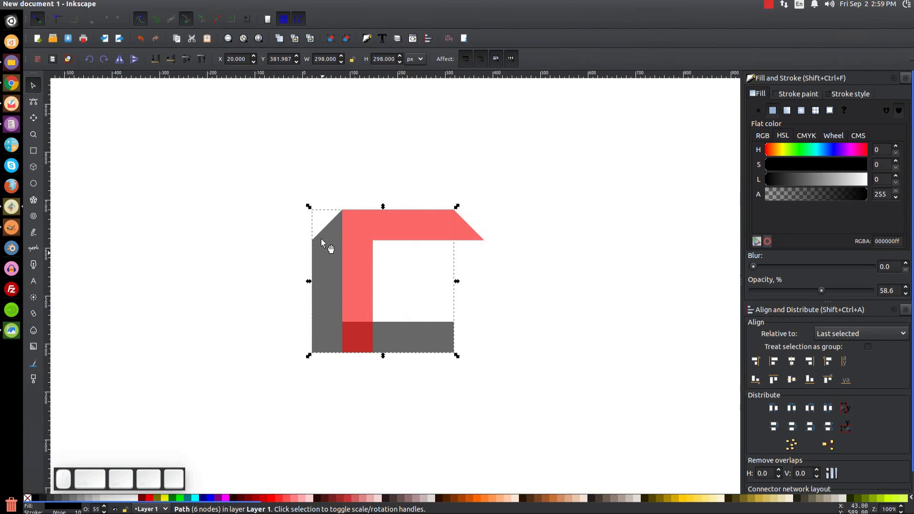
key(ctrl+d)
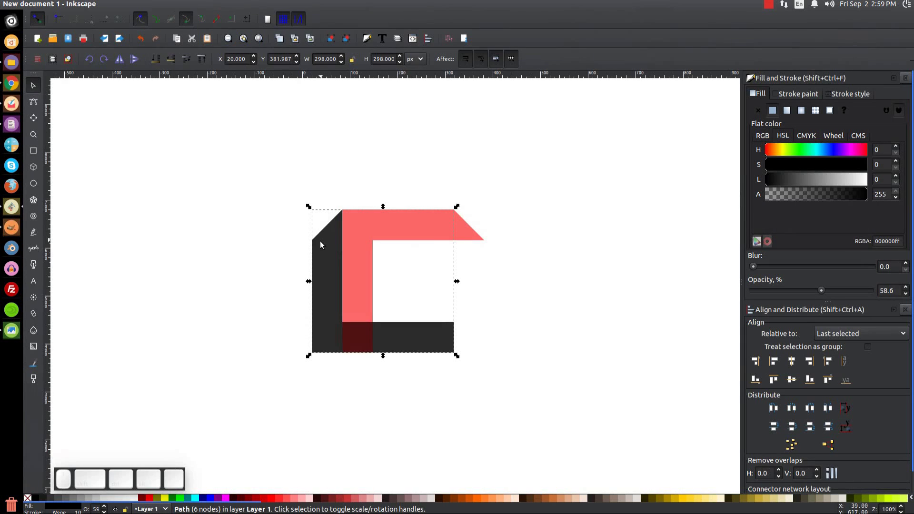
click(420, 242)
click(152, 6)
click(169, 75)
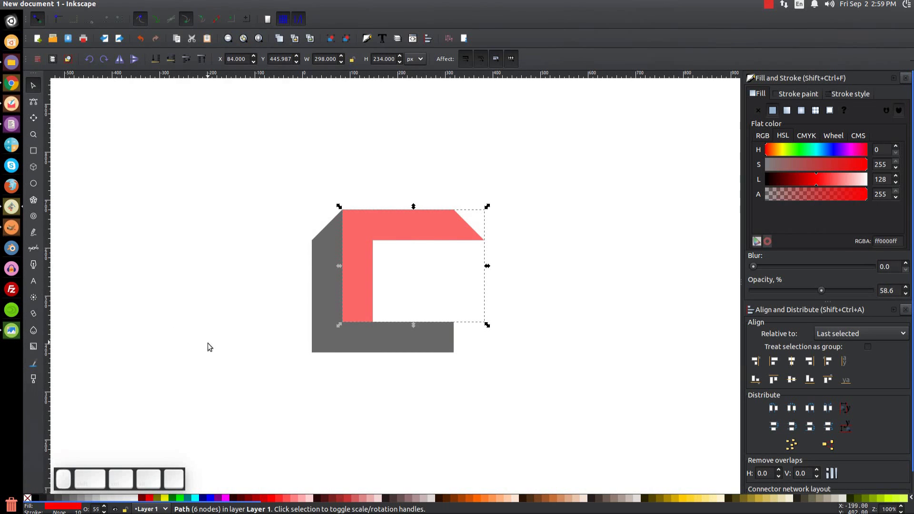
click(326, 250)
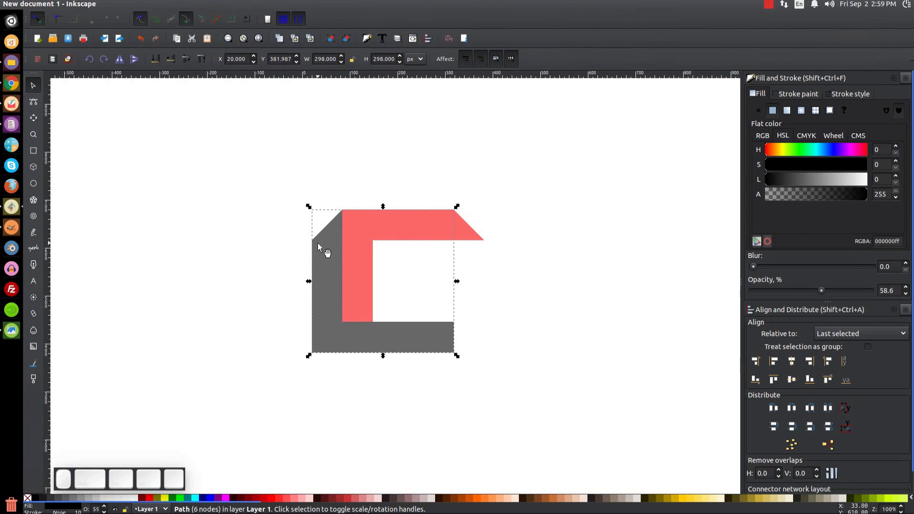
key(ctrl+d)
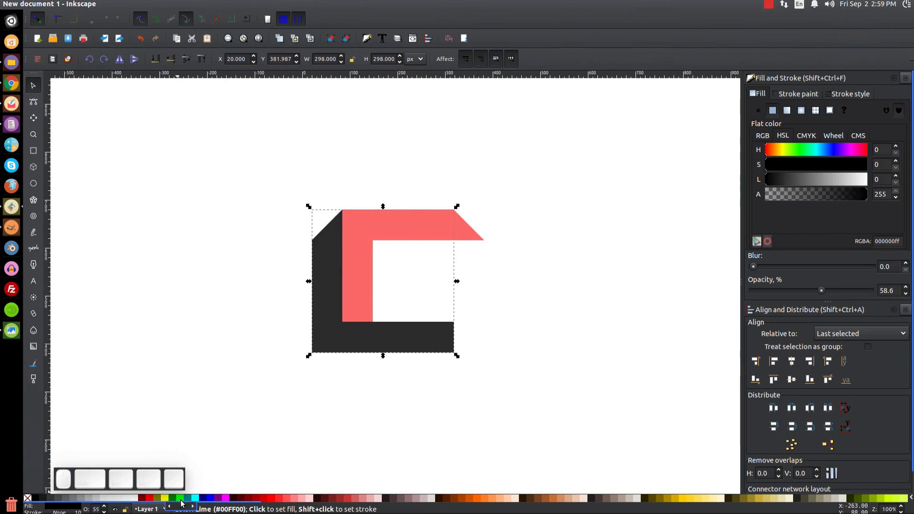
click(180, 501)
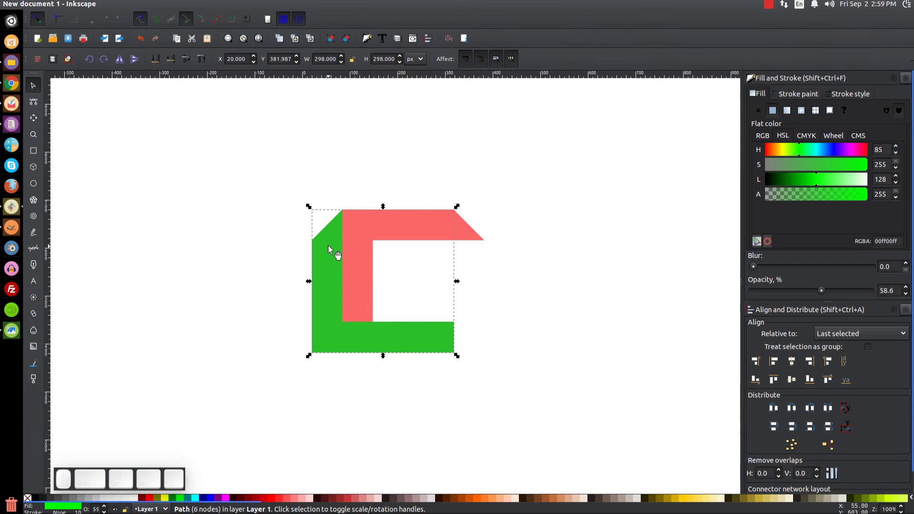
click(336, 248)
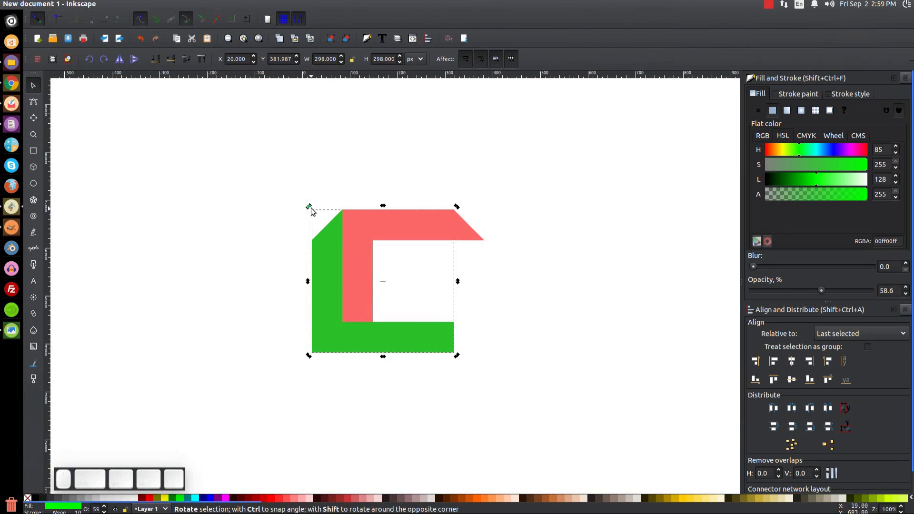
drag(314, 210, 394, 358)
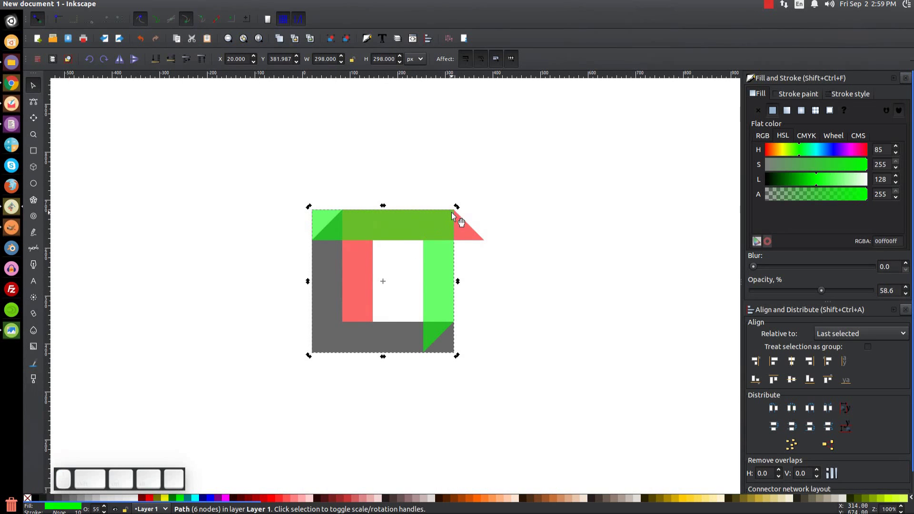
drag(459, 217, 489, 234)
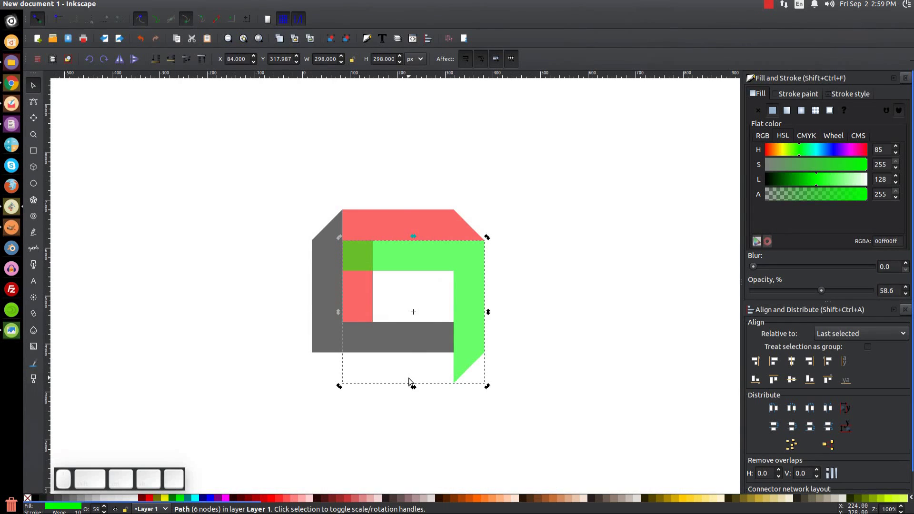
Make a blue copy of the red piece, flip it upside down and sideways and move it to the bottom of the square.
click(415, 225)
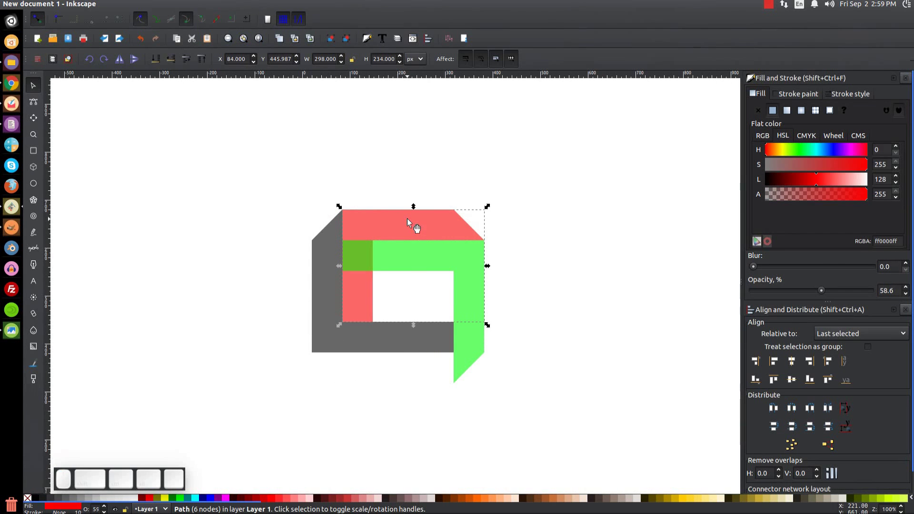
key(ctrl+d)
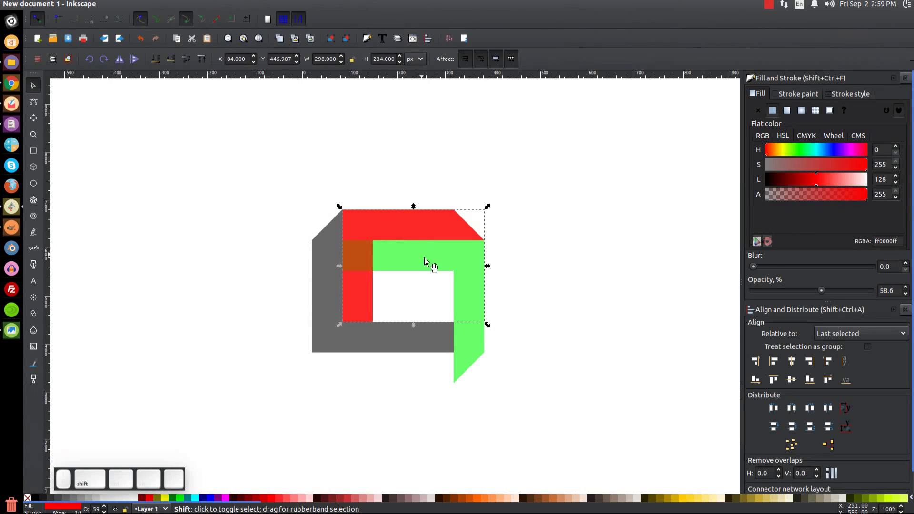
click(478, 277)
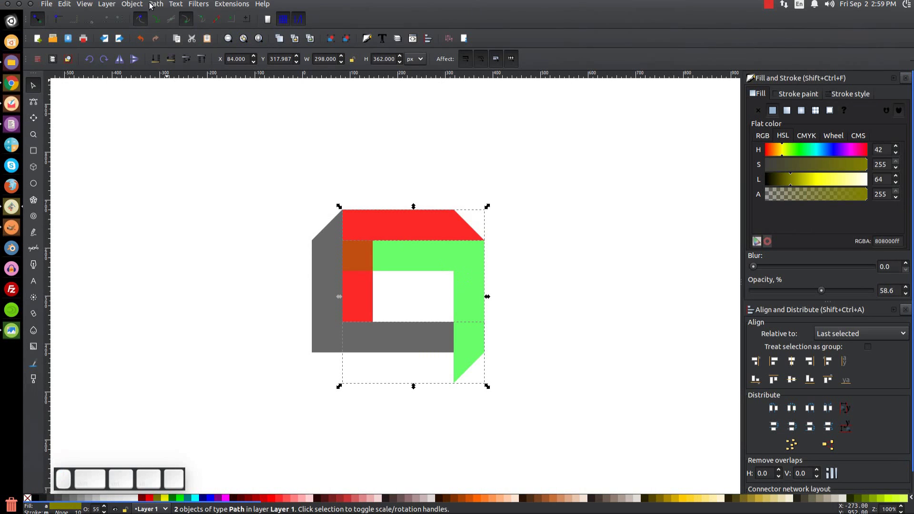
click(156, 6)
click(177, 73)
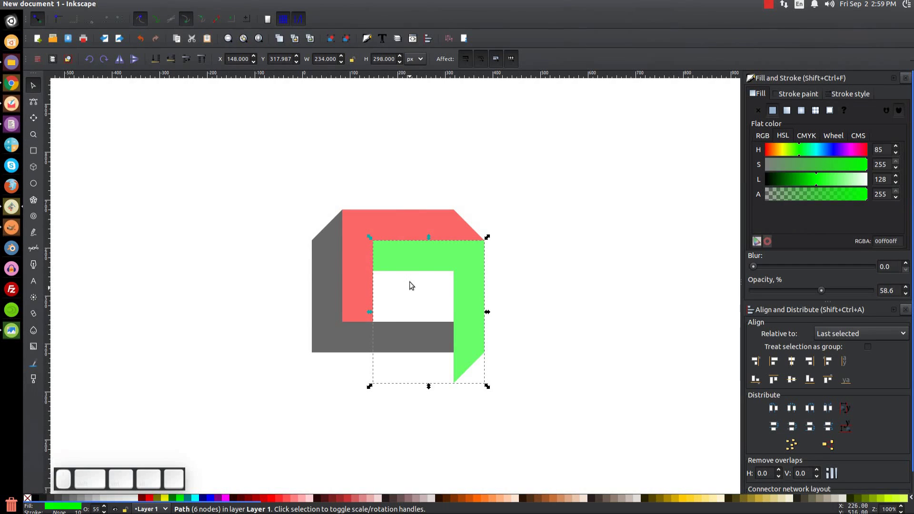
click(406, 224)
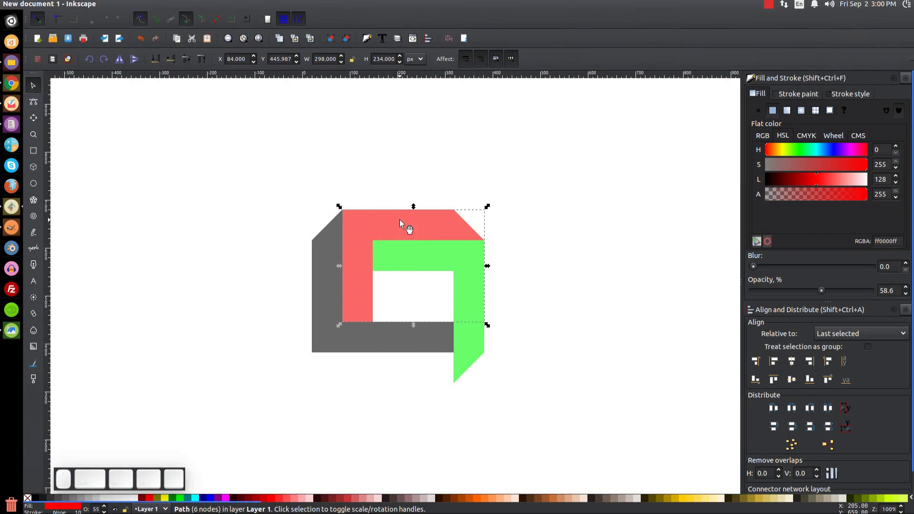
key(ctrl+d)
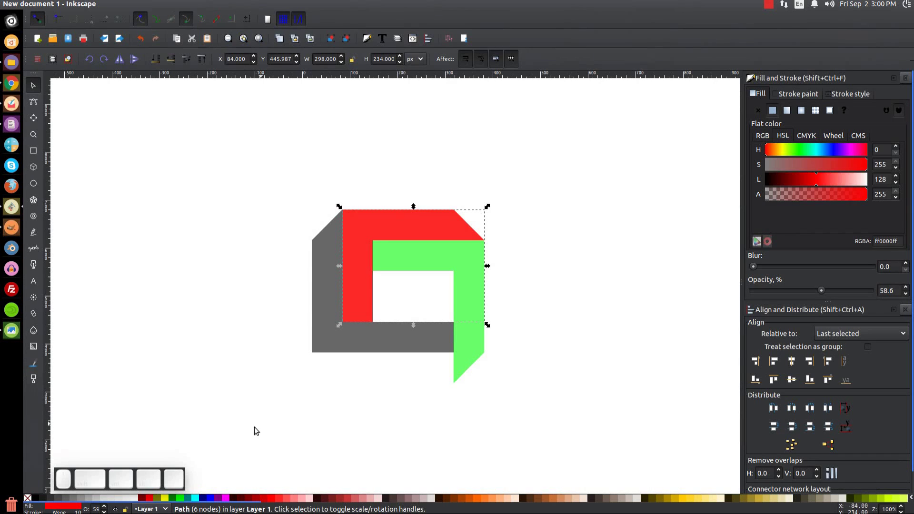
click(210, 499)
scroll(up, 3)
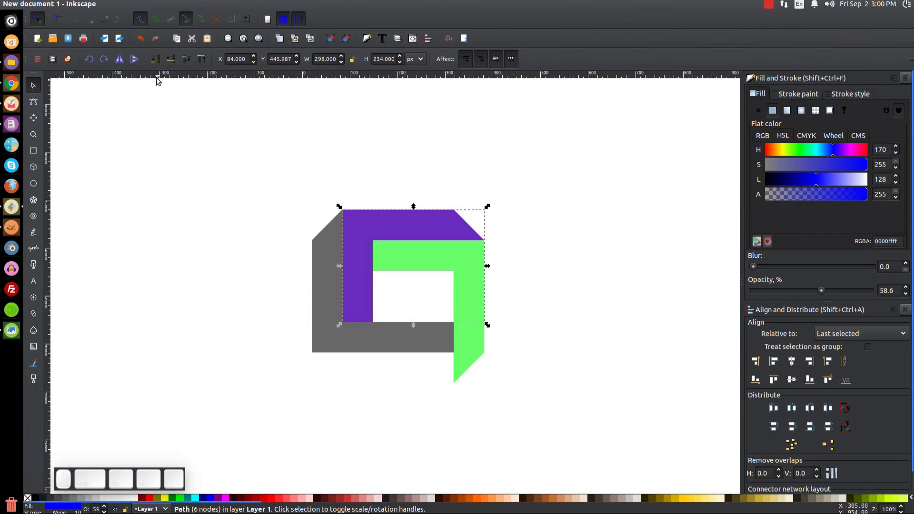
scroll(up, 3)
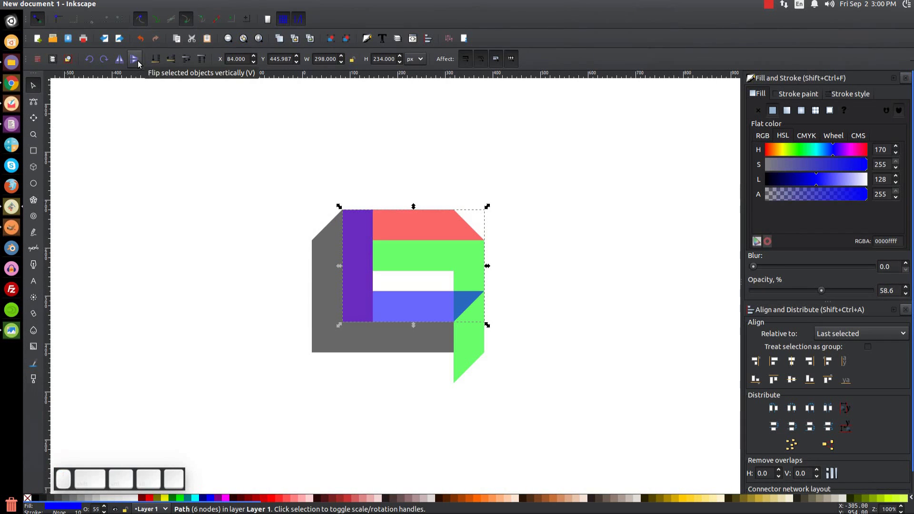
click(115, 65)
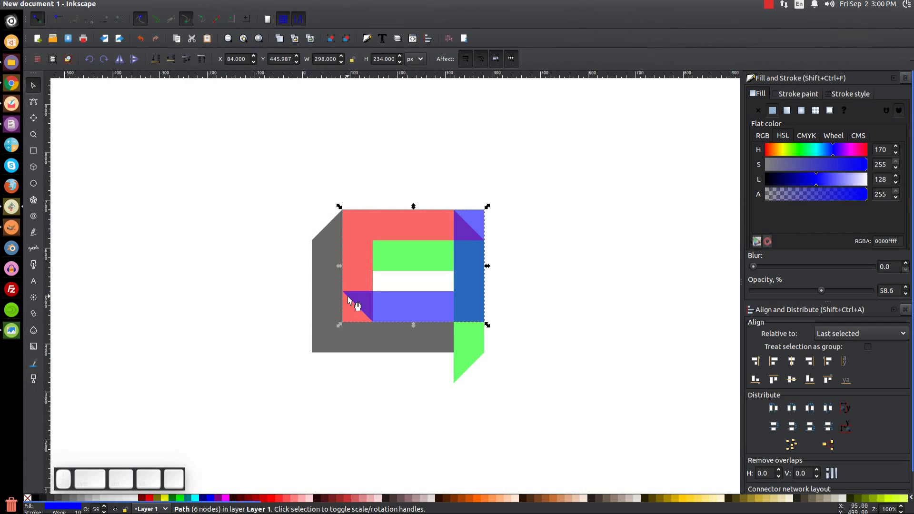
drag(354, 298, 293, 381)
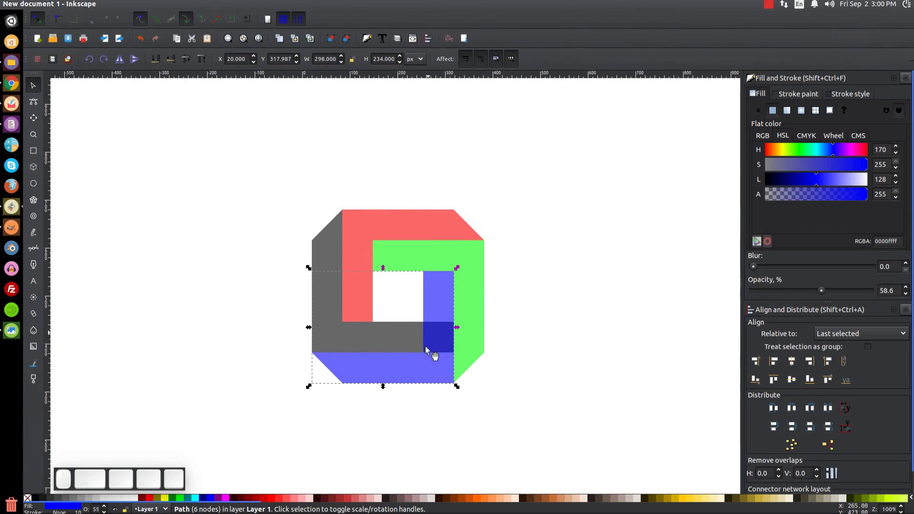
key(ctrl+d)
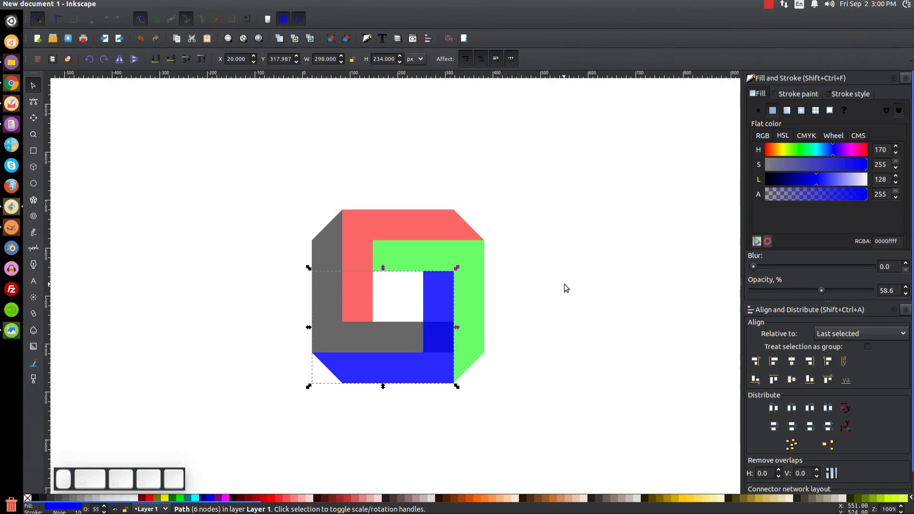
Select all four pieces and set their opacity to 100 so they show solid black, red, green and blue.
click(319, 248)
click(154, 7)
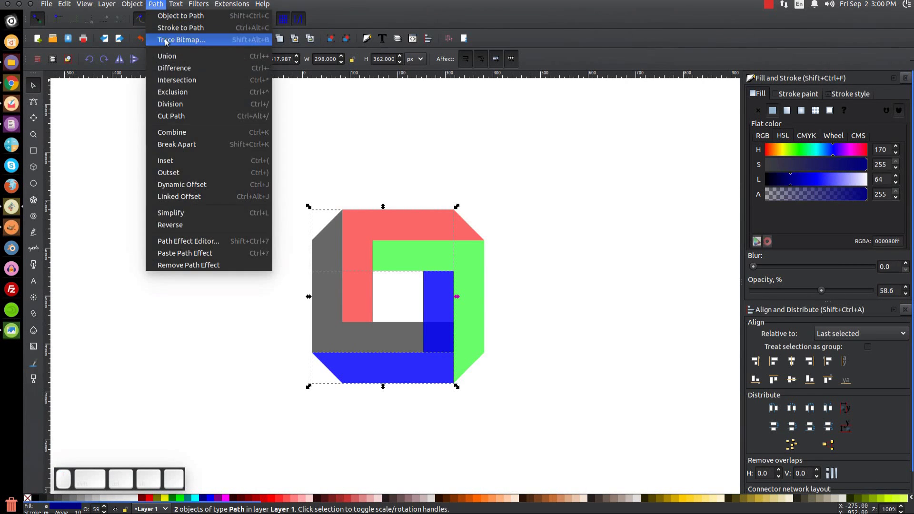
click(170, 73)
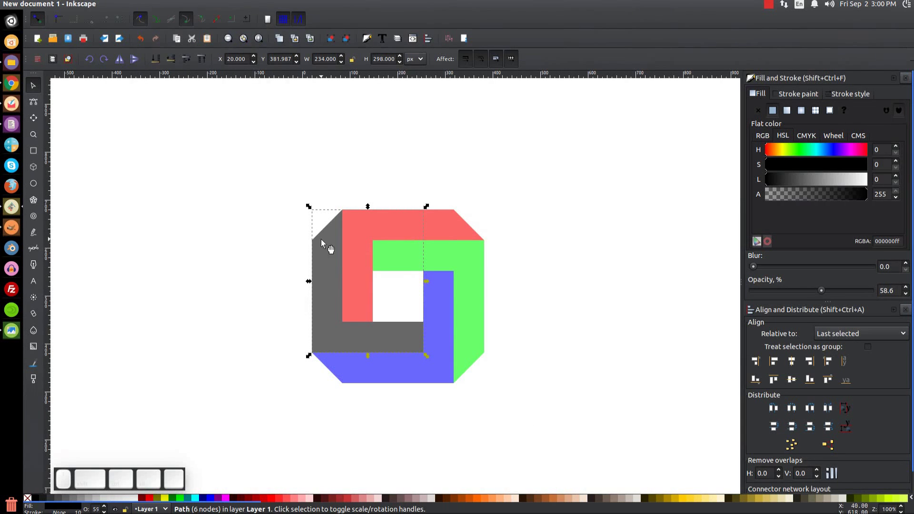
click(539, 413)
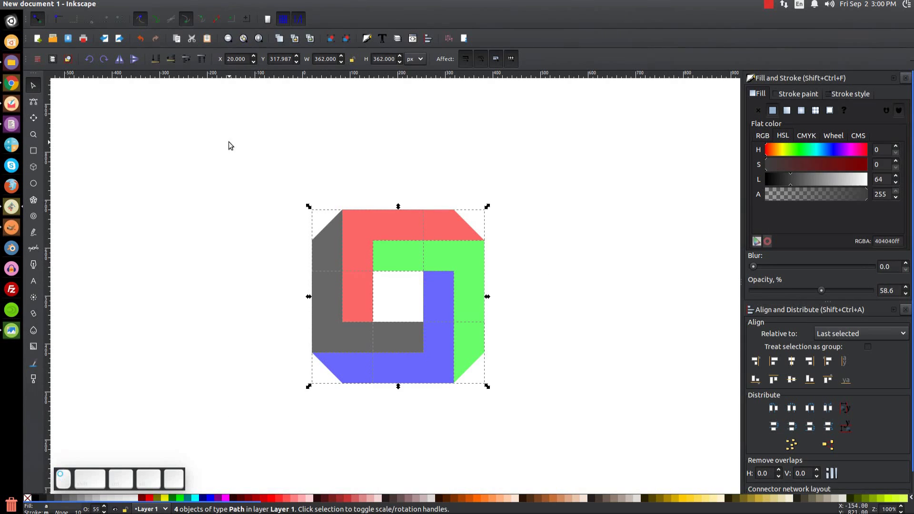
click(821, 293)
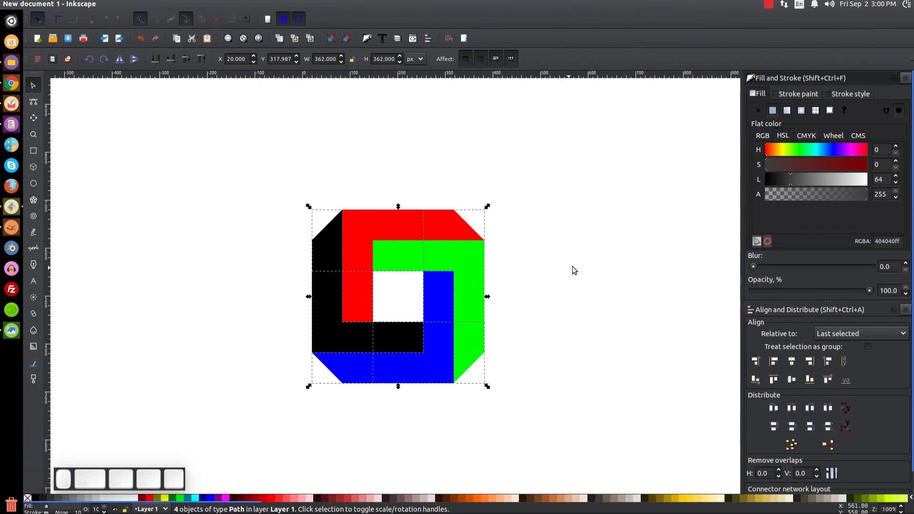
click(630, 246)
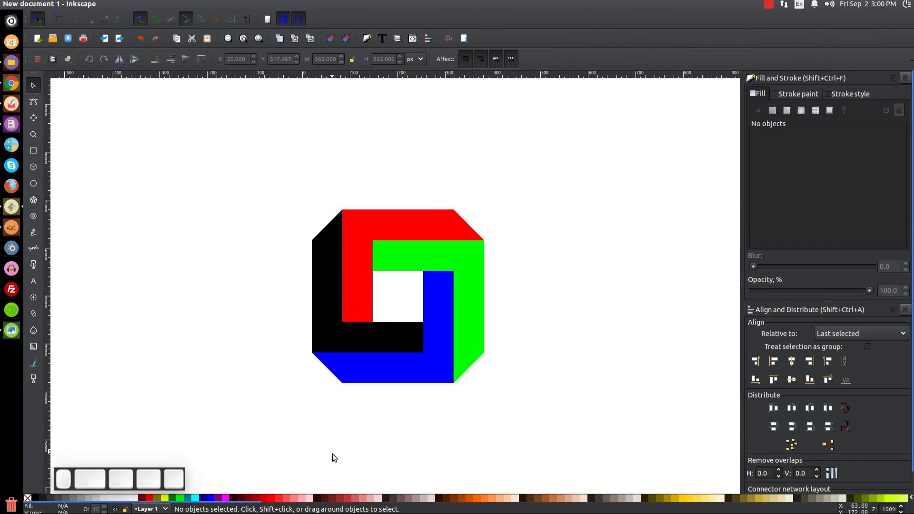
Select the red and blue pieces together and set their fill to yellow.
scroll(up, 3)
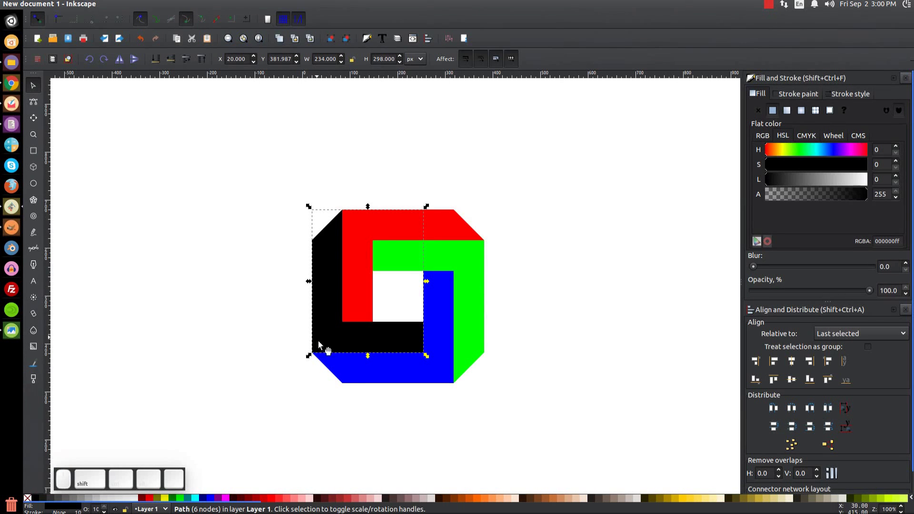
click(484, 278)
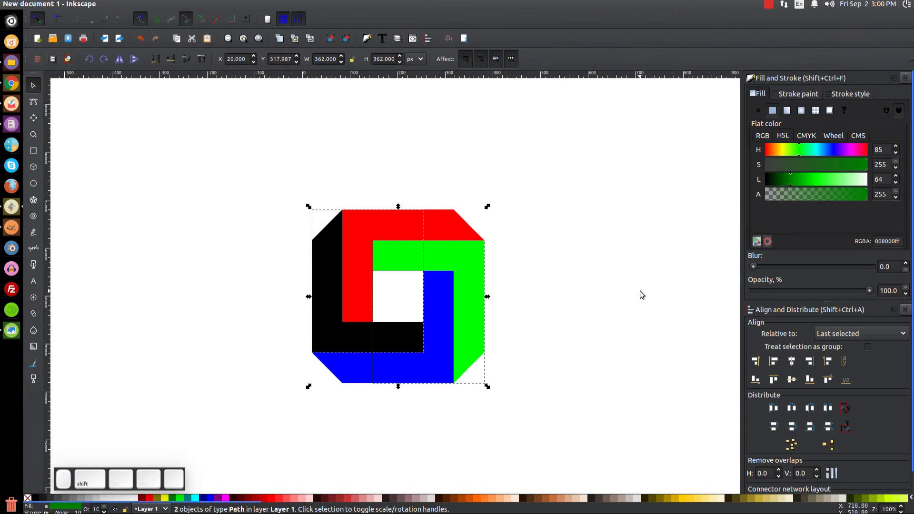
click(683, 502)
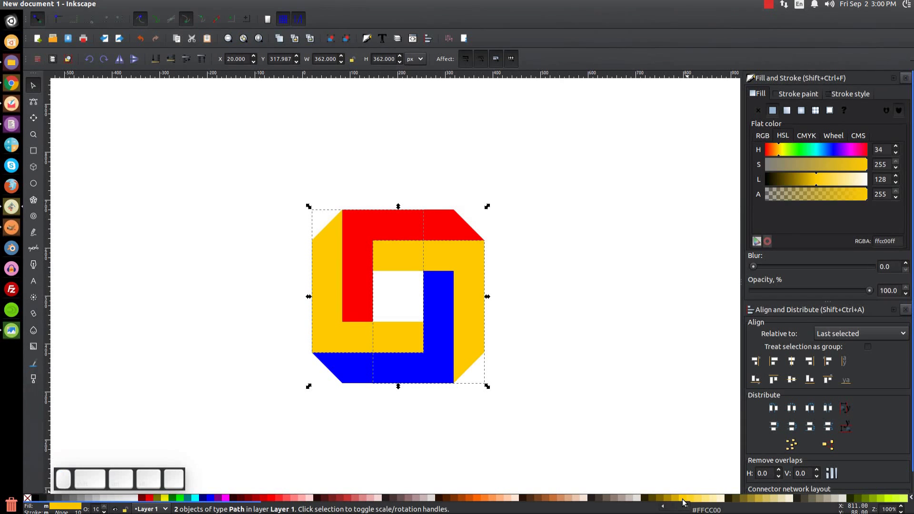
click(438, 381)
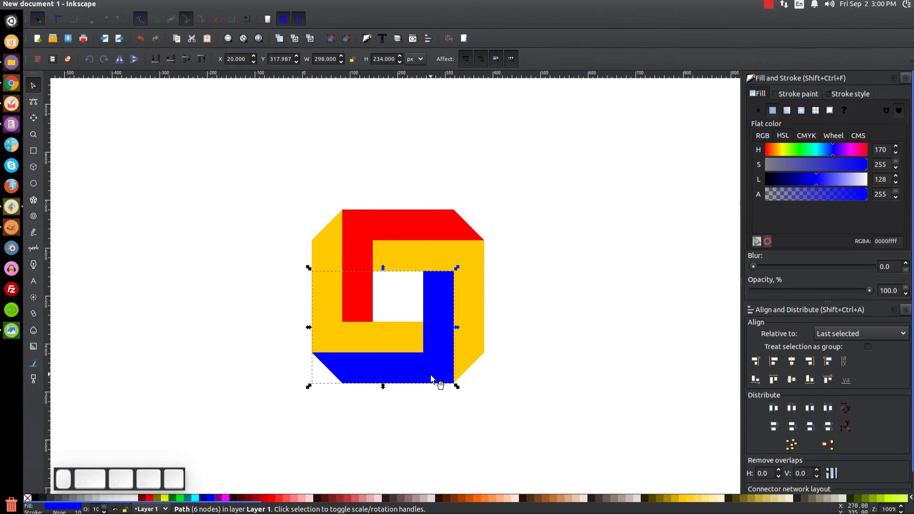
click(401, 225)
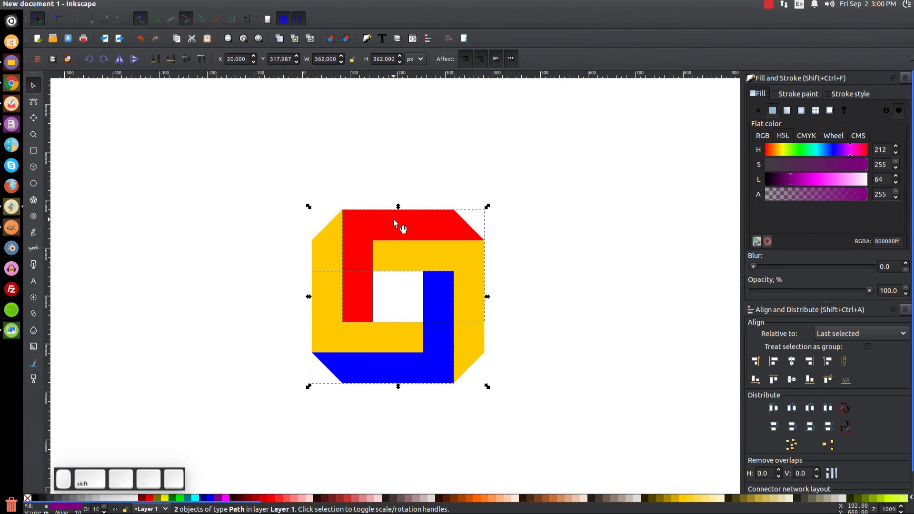
click(685, 498)
click(754, 95)
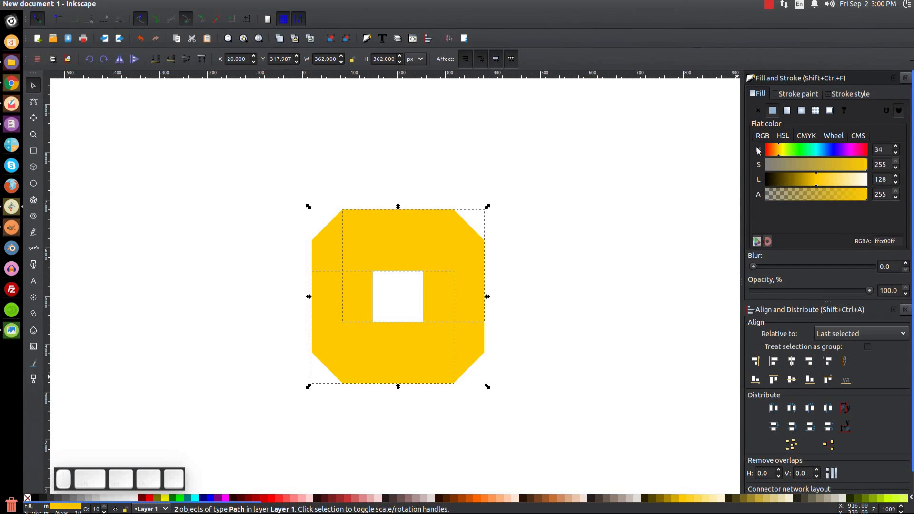
Shift the two pieces' hue to orange so the logo is yellow and orange, then select the whole logo.
click(778, 153)
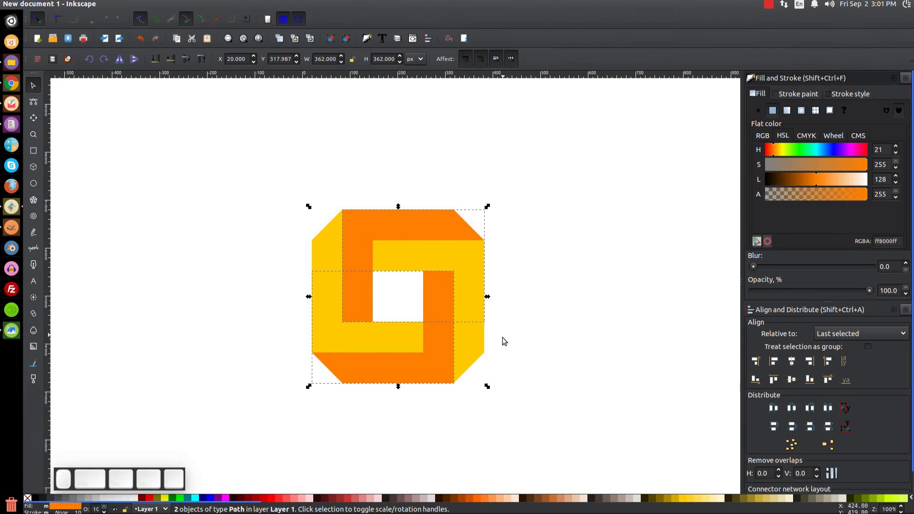
drag(601, 457, 227, 123)
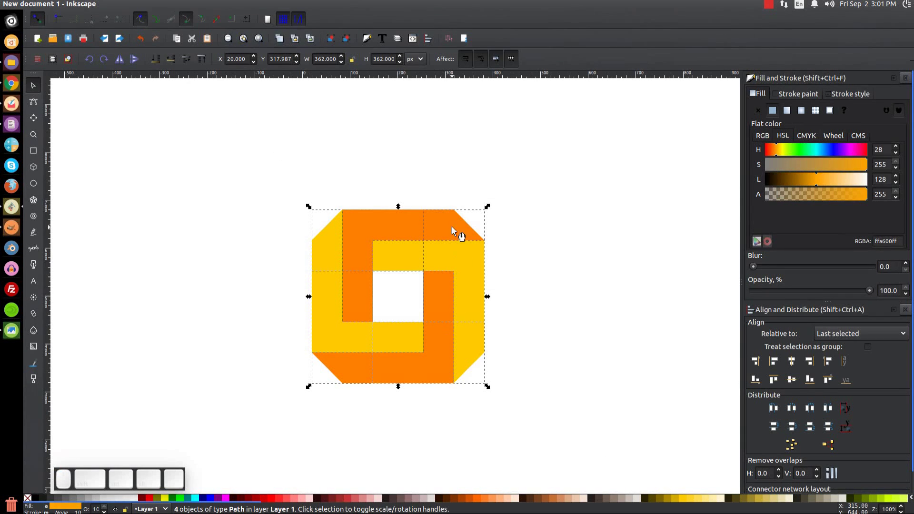
click(457, 273)
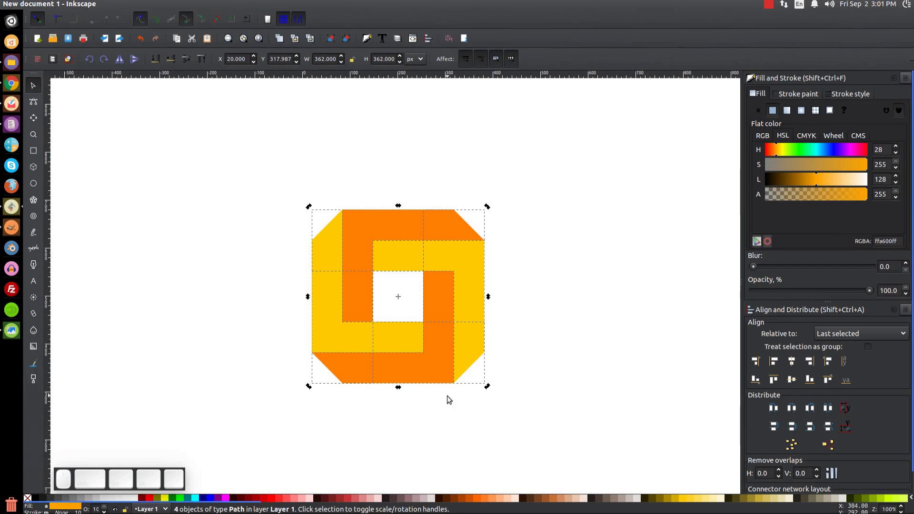
Rotate the logo 45° into a diamond and move it to the left side of the page.
click(492, 391)
scroll(up, 3)
scroll(up, 3)
drag(471, 335, 204, 187)
Compare against thumbnail.png in Image Viewer, close it and reselect the diamond logo.
click(12, 330)
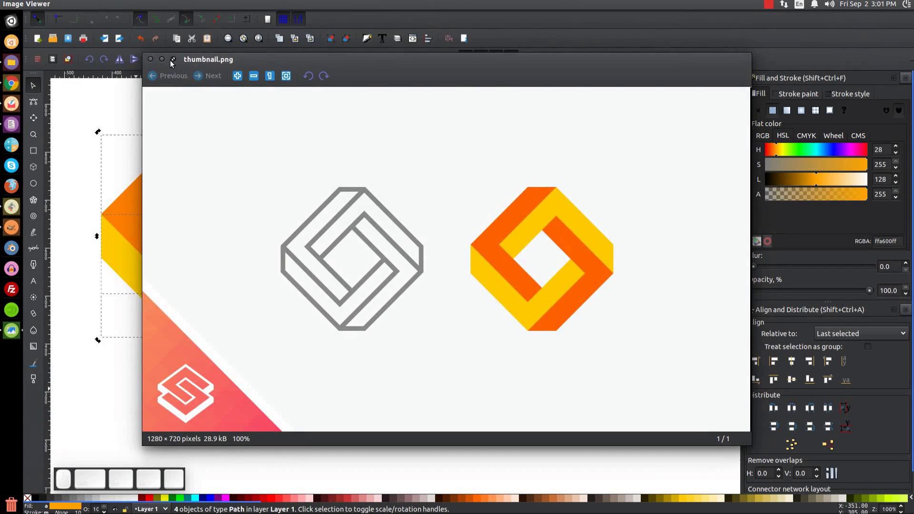
click(163, 62)
click(219, 179)
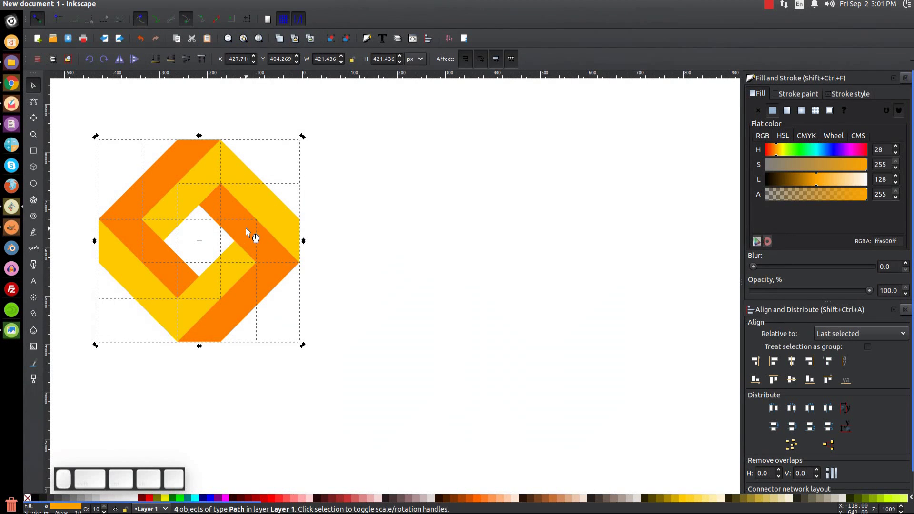
Duplicate the diamond logo beside the original and remove the copy's fill, leaving a semi-transparent grey outline.
key(ctrl+d)
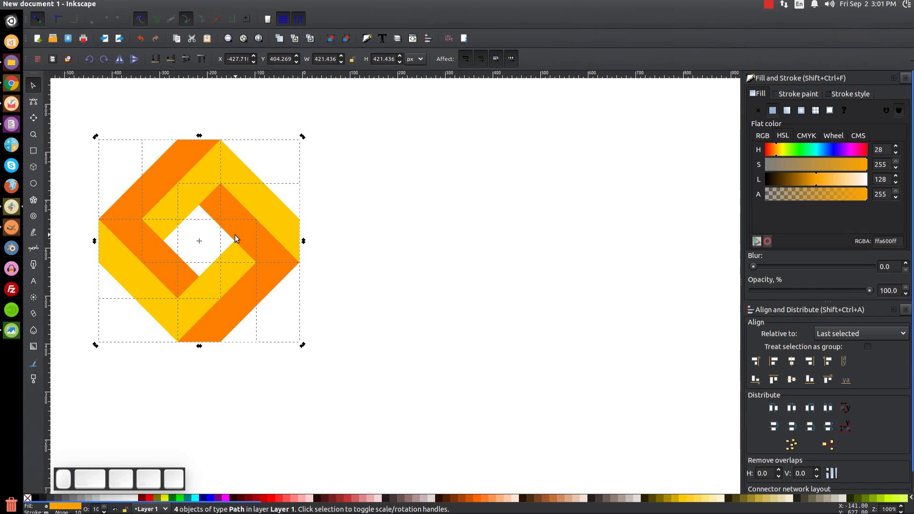
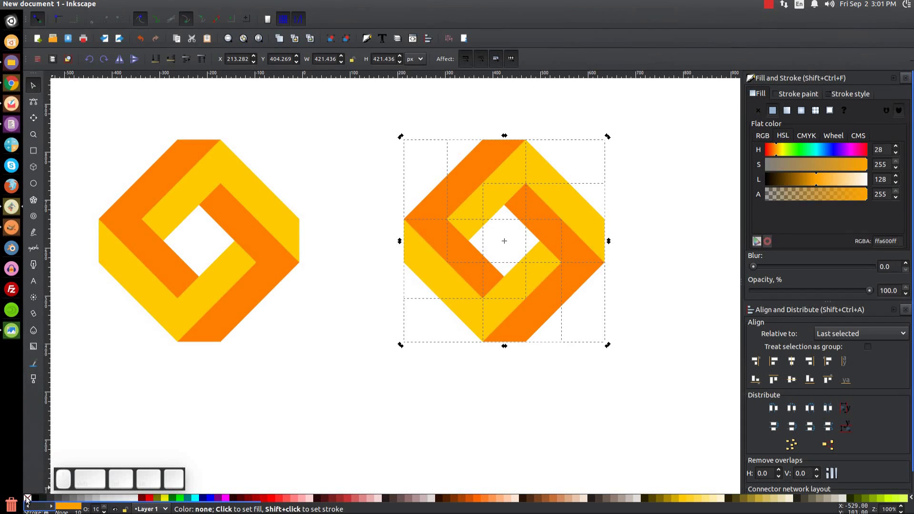
click(28, 499)
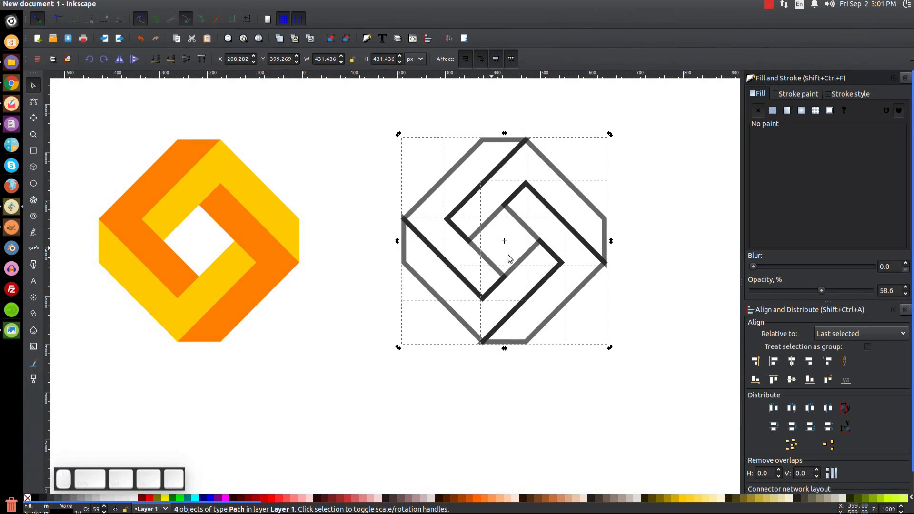
middle_click(547, 255)
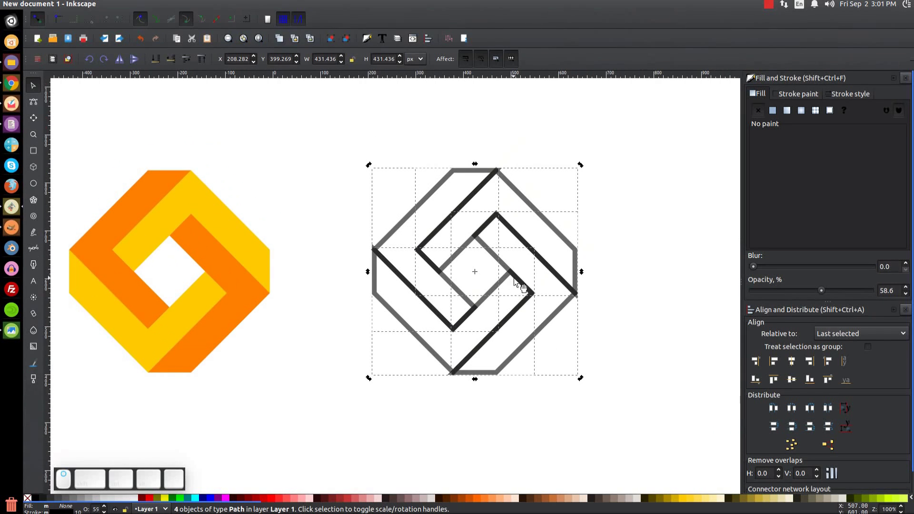
middle_click(851, 97)
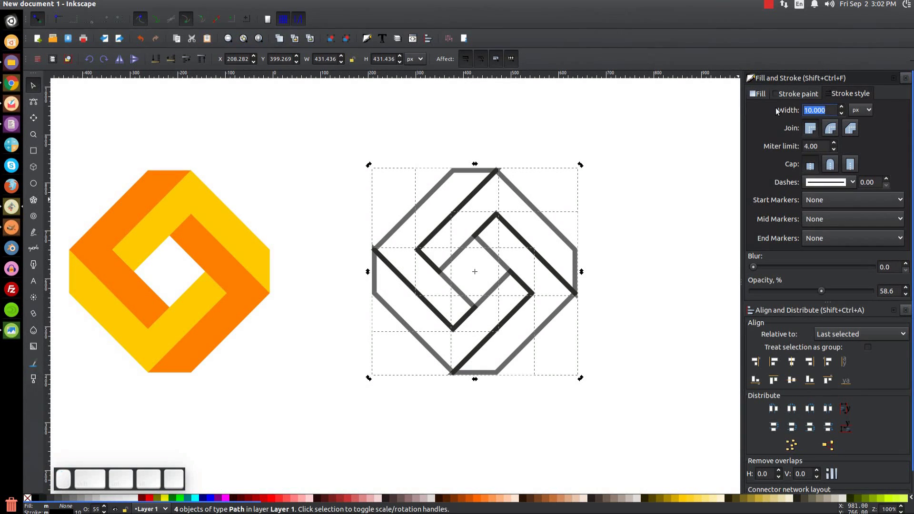
Apply a 12 px stroke to the outline copy and convert it with Path > Stroke to Path.
key(Return)
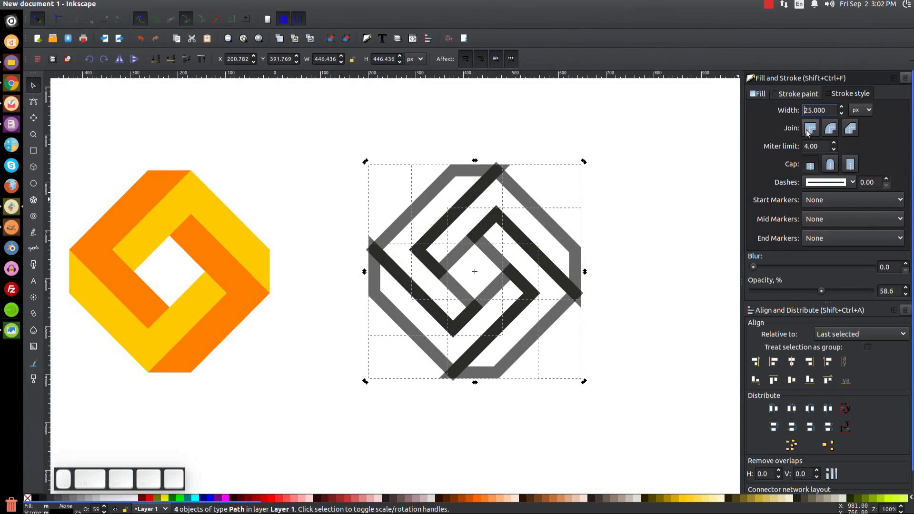
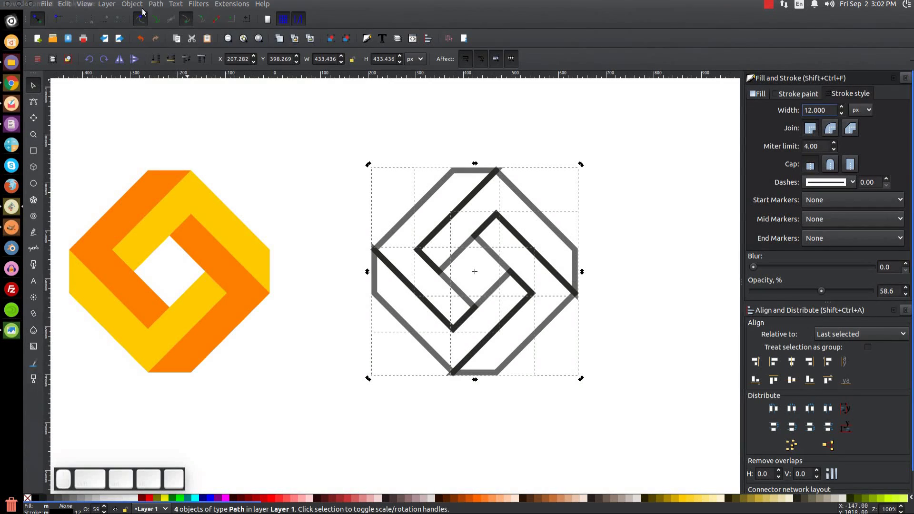
scroll(up, 3)
scroll(up, 3)
click(161, 3)
click(167, 56)
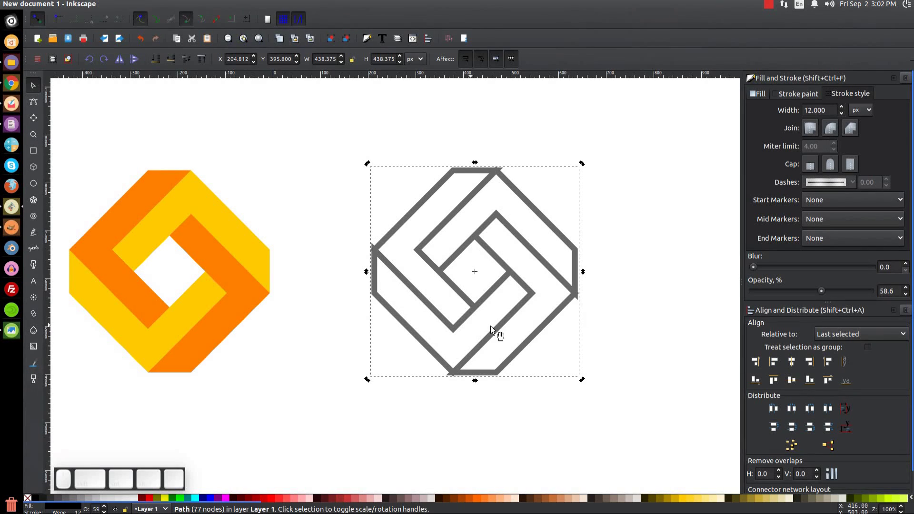
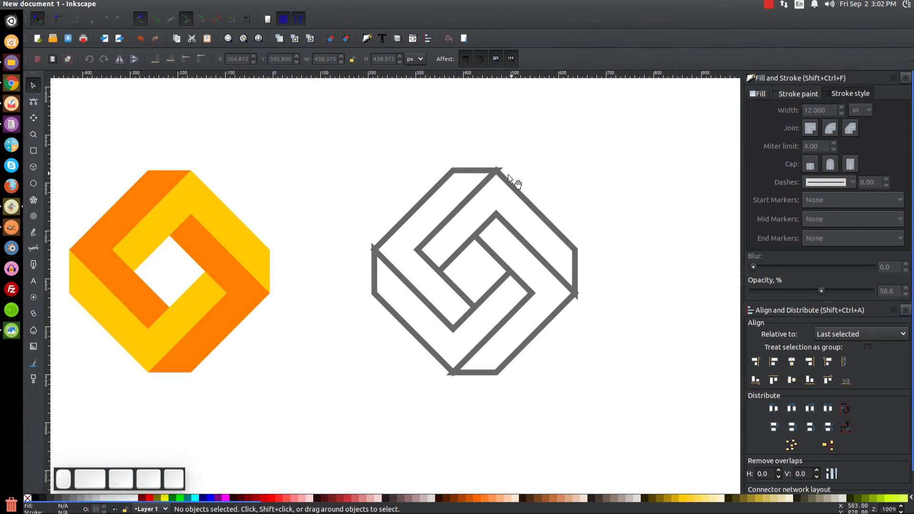
Union the outline strokes into one grey shape, deselect and zoom in on the outline's top corner.
scroll(up, 3)
click(499, 221)
key(1)
drag(489, 325, 401, 301)
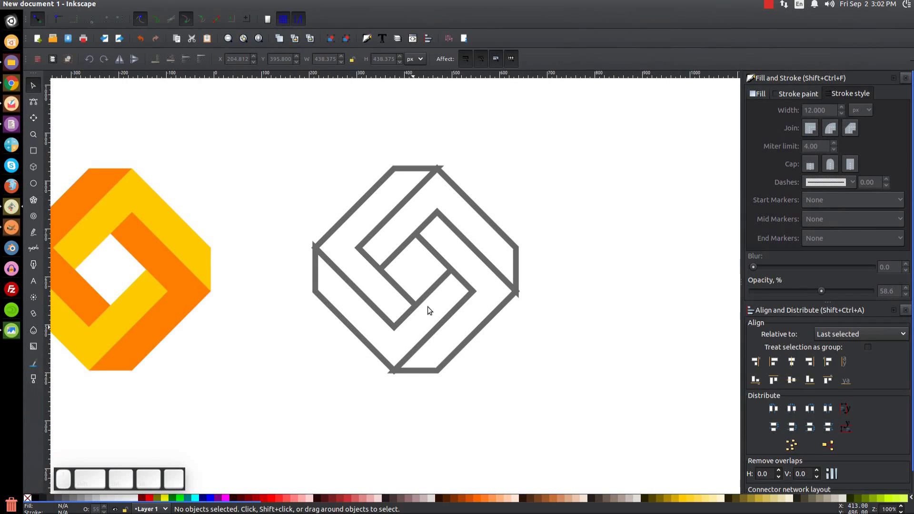
drag(388, 315, 436, 258)
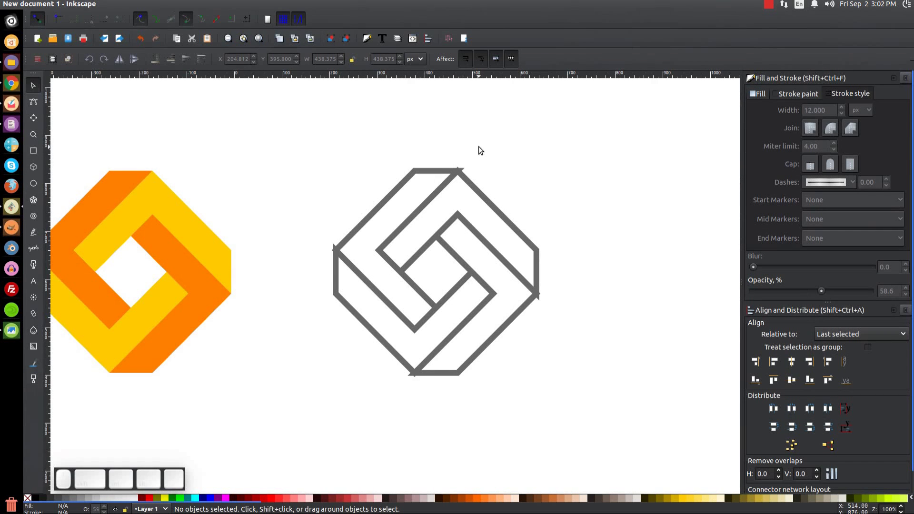
key(=)
click(535, 120)
Zoom to the top corner and draw a closed Bezier polygon covering the top spike.
scroll(up, 3)
click(457, 325)
click(455, 285)
click(480, 191)
scroll(up, 3)
click(366, 355)
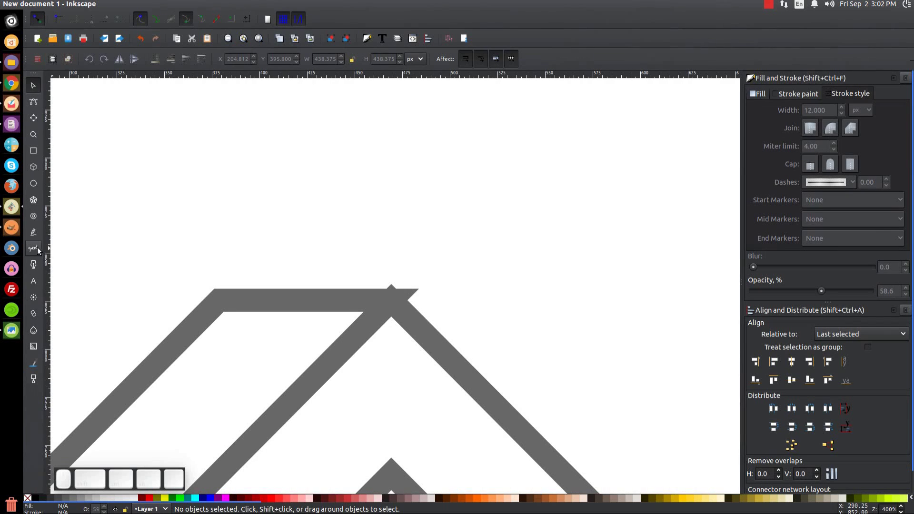
key(b)
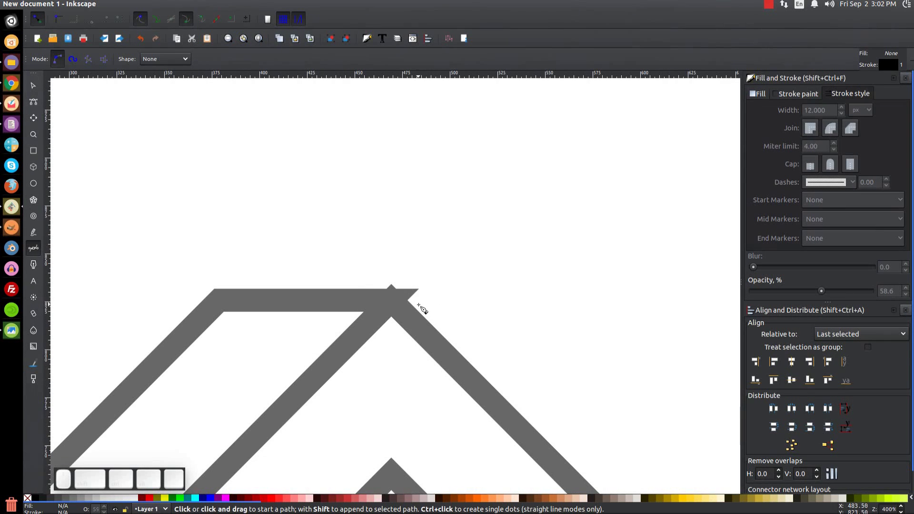
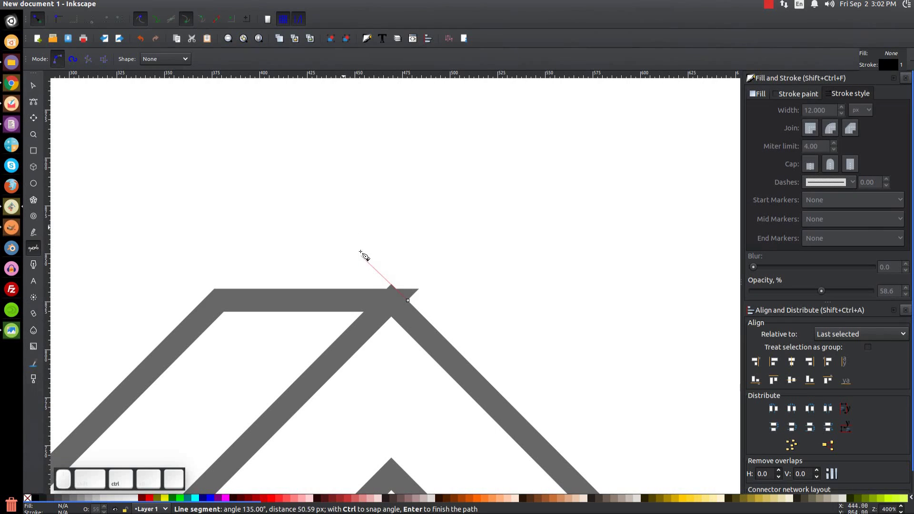
click(354, 244)
drag(401, 241, 476, 292)
click(476, 292)
click(471, 314)
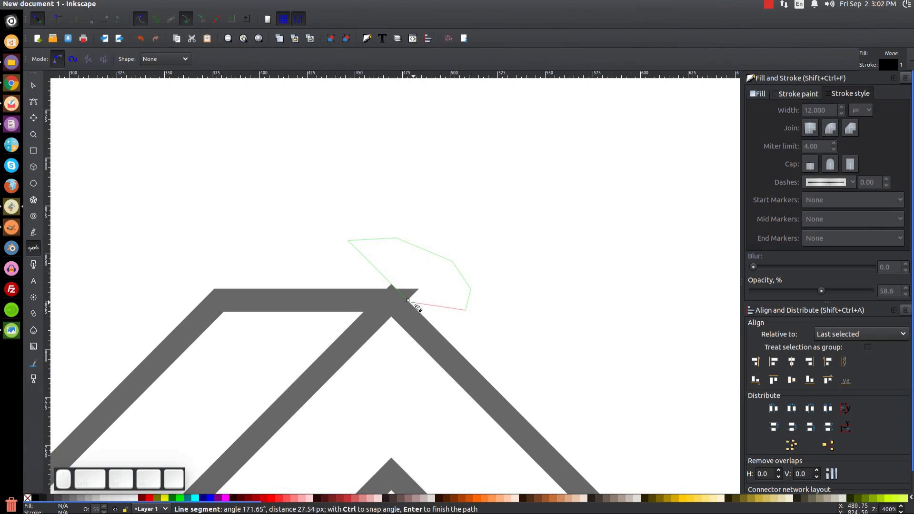
click(412, 305)
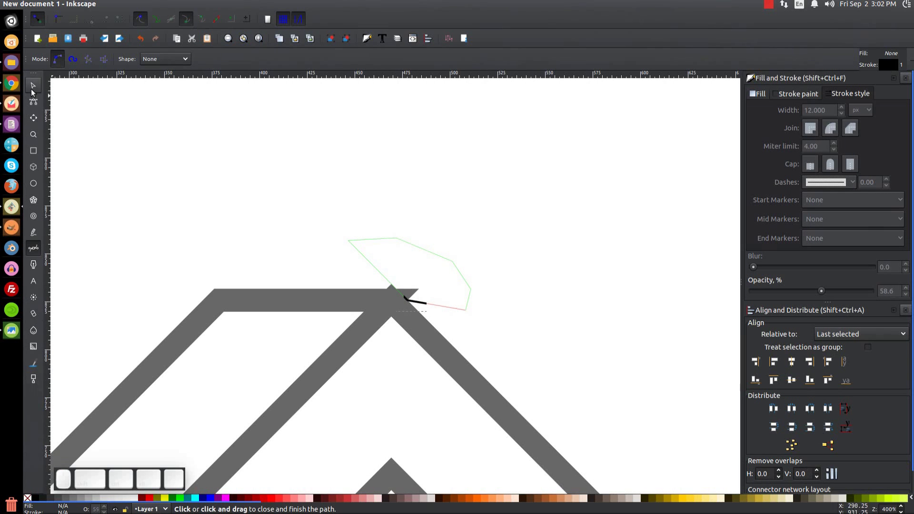
Select the cutting polygon together with the grey outline path.
click(30, 92)
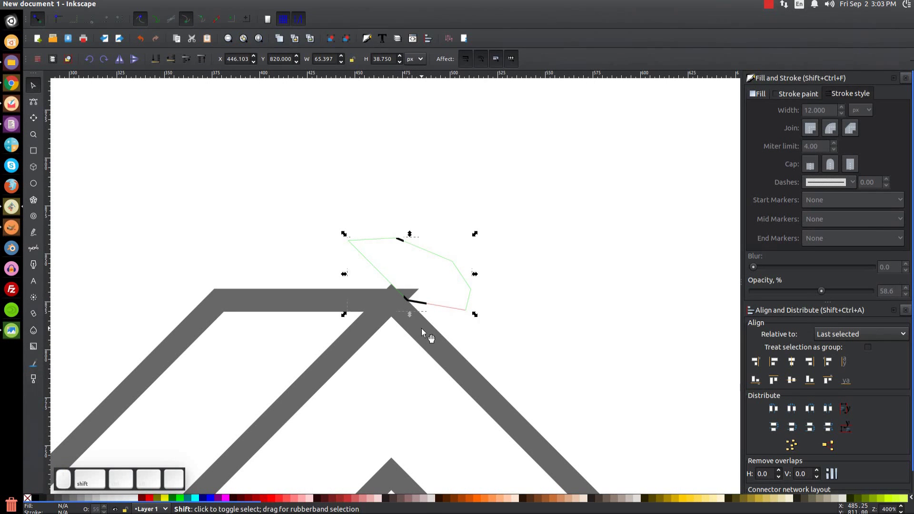
click(429, 335)
click(158, 6)
click(175, 72)
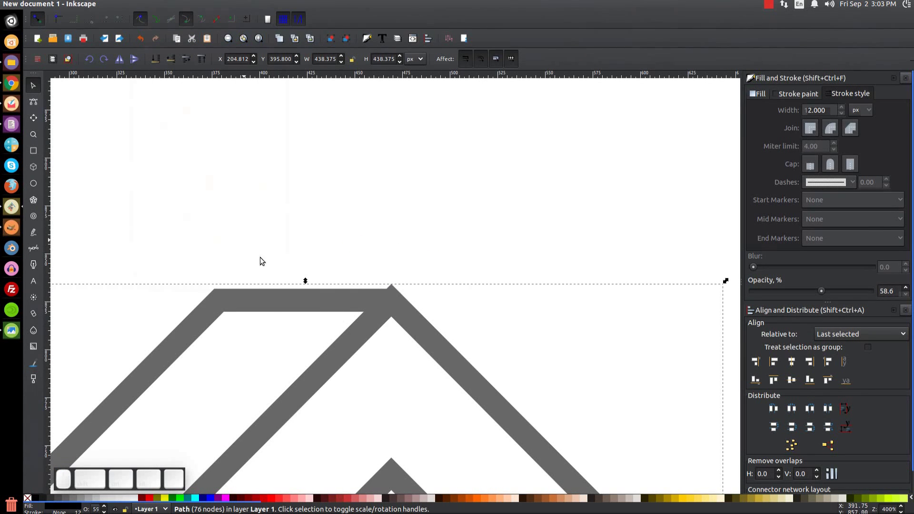
key(b)
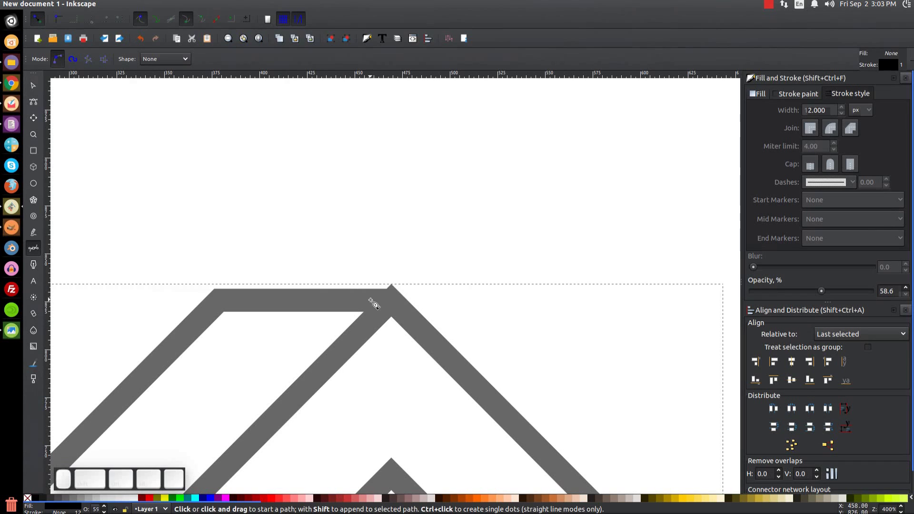
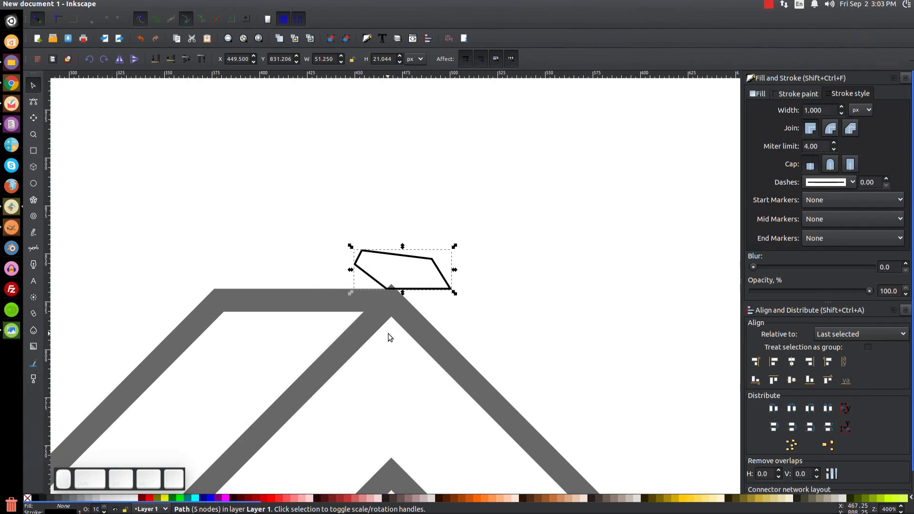
click(400, 312)
Subtract the polygon from the outline with Path > Difference, leaving a flat top edge.
scroll(up, 3)
scroll(up, 3)
click(461, 234)
scroll(up, 3)
drag(463, 209, 463, 216)
click(434, 246)
scroll(up, 3)
drag(430, 255, 432, 262)
key(1)
Zoom back out to see the whole outline logo.
drag(461, 368, 503, 299)
drag(361, 299, 424, 246)
click(392, 296)
key(1)
scroll(up, 3)
click(413, 281)
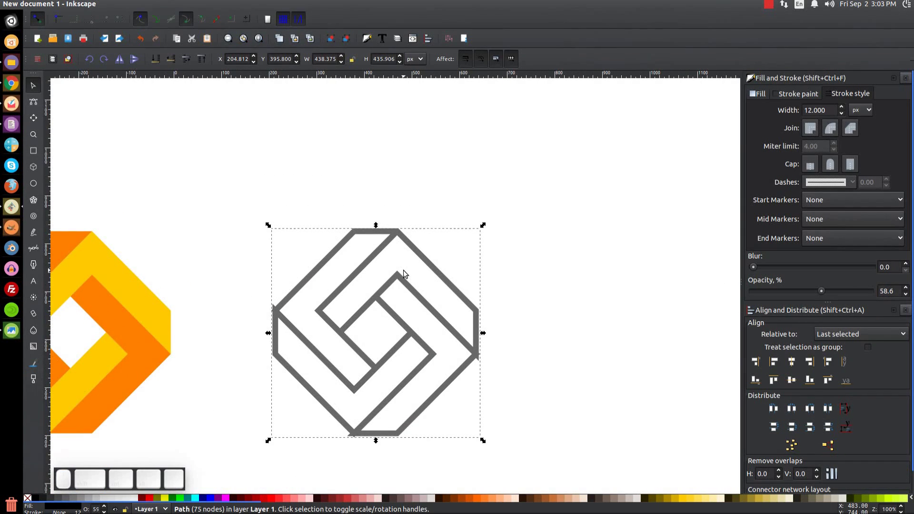
Select the grey outline and zoom in on its right corner spike.
click(386, 315)
scroll(up, 3)
key(=)
drag(482, 379, 459, 332)
click(466, 363)
key(=)
click(477, 317)
Make a first cutting-shape attempt at the spike and apply Path > Difference.
key(b)
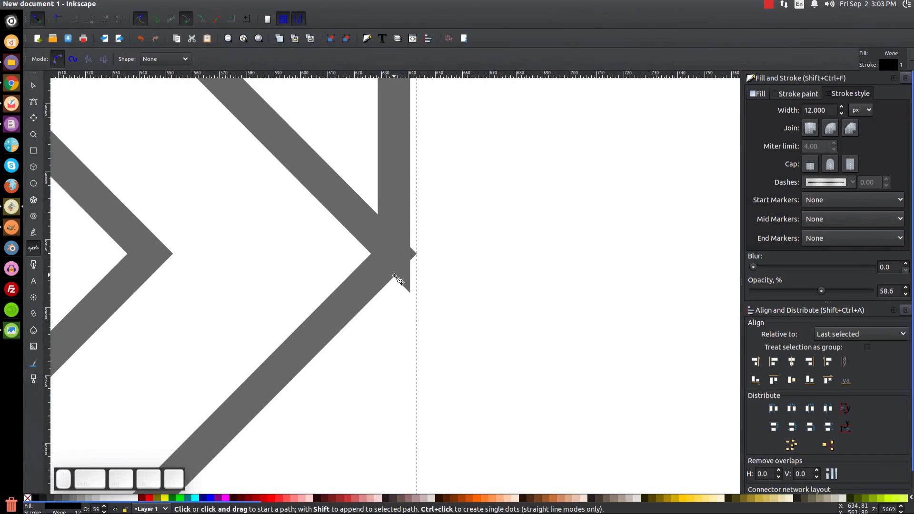
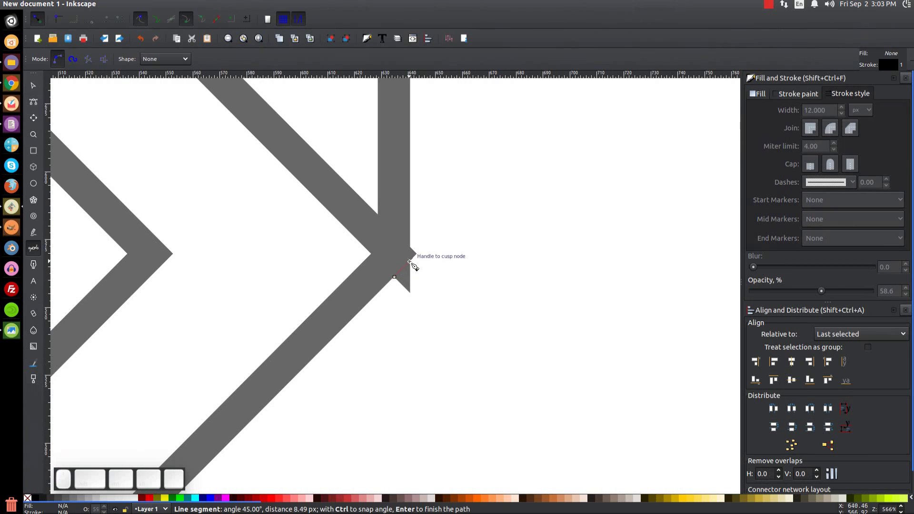
click(414, 265)
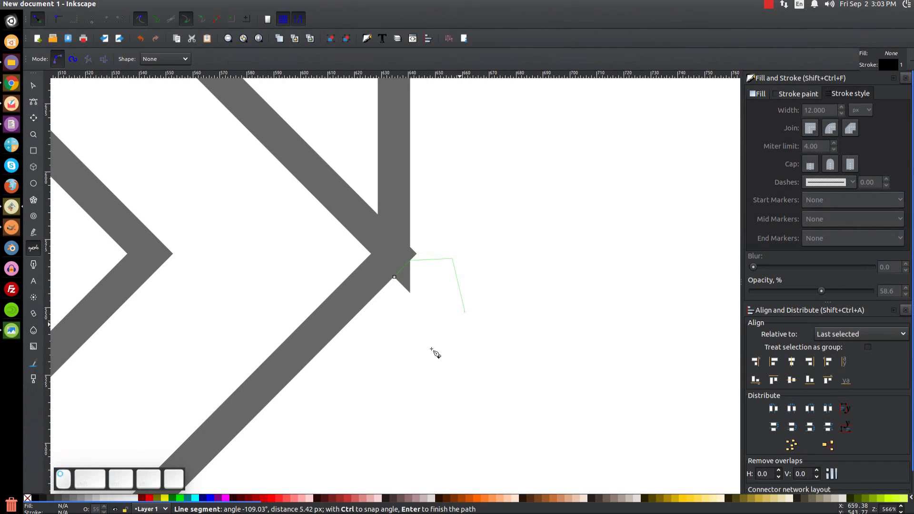
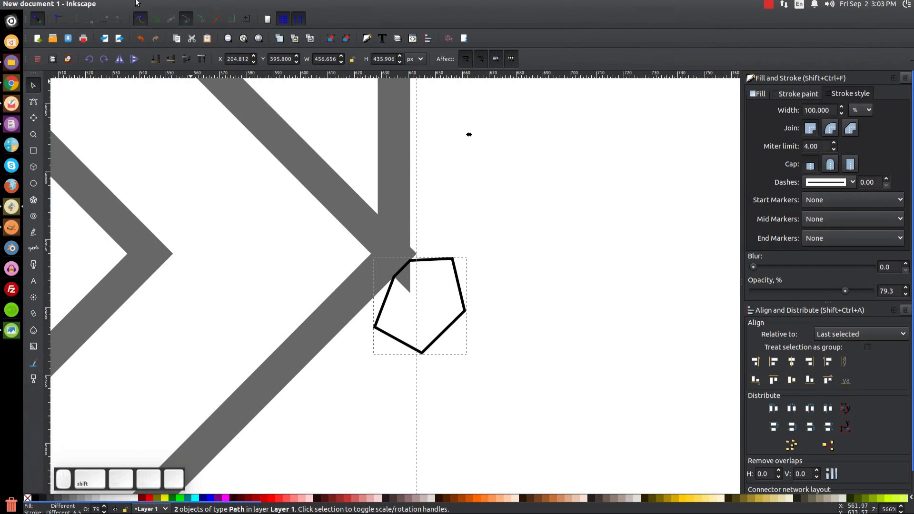
click(162, 5)
click(171, 70)
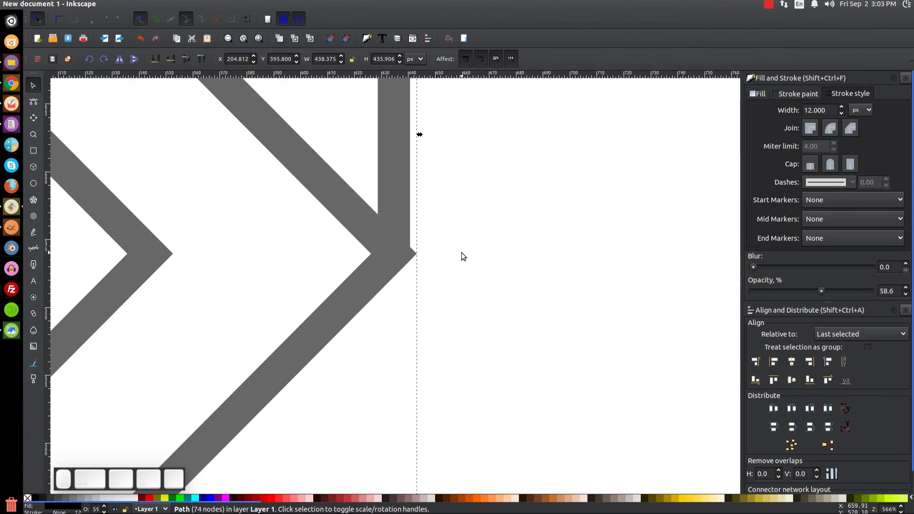
Redraw the polygon over the right spike and subtract it, leaving a flat vertical edge.
key(b)
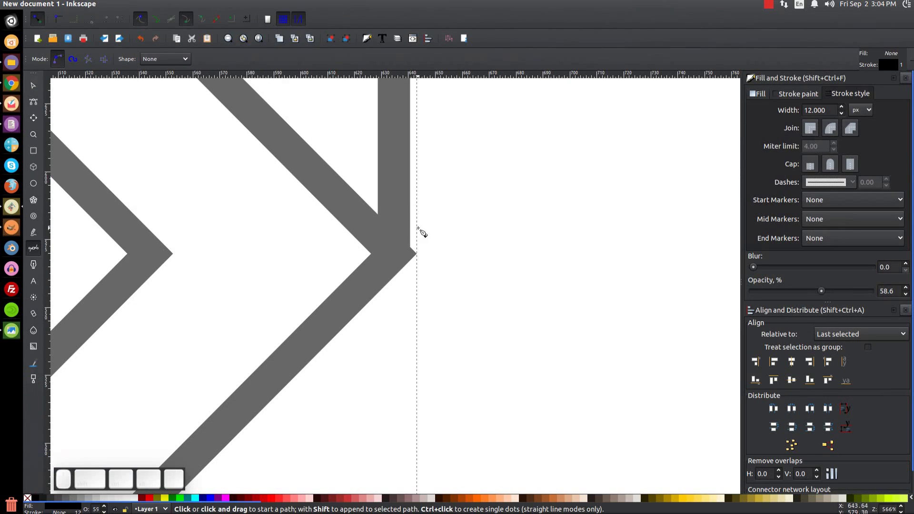
click(415, 249)
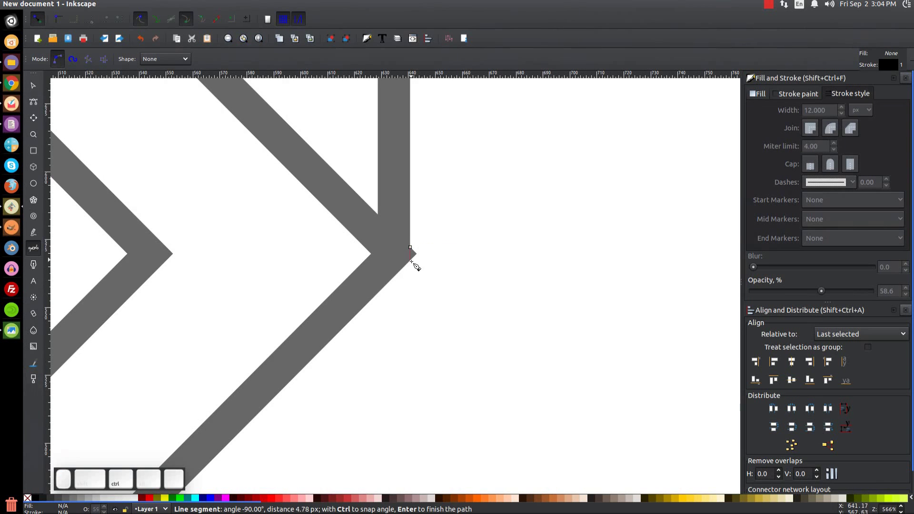
click(417, 299)
drag(453, 297, 424, 241)
click(414, 252)
key(Delete)
click(416, 248)
click(35, 90)
click(373, 227)
click(149, 8)
click(164, 72)
Pan and zoom around the outline logo to inspect the trimmed corners.
click(248, 392)
drag(360, 419, 388, 377)
drag(388, 369, 465, 258)
drag(465, 258, 409, 359)
click(409, 360)
middle_click(371, 383)
click(250, 450)
click(443, 209)
middle_click(302, 419)
middle_click(436, 336)
middle_click(489, 292)
drag(510, 283, 496, 295)
drag(469, 296, 290, 421)
click(324, 378)
middle_click(413, 288)
middle_click(254, 403)
click(323, 364)
middle_click(463, 219)
drag(466, 212, 548, 139)
click(515, 179)
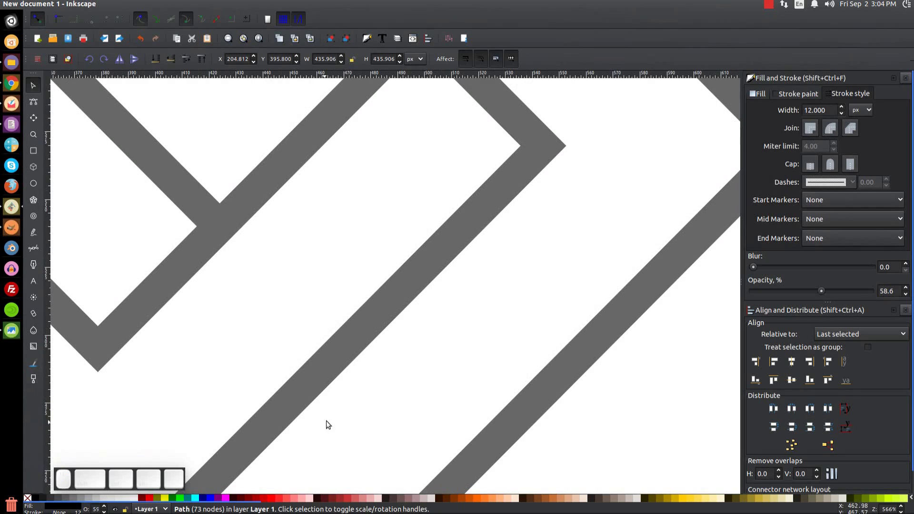
Pan to the bottom corner of the outline and discard the misplaced cutting shape.
drag(333, 249, 295, 434)
click(255, 443)
drag(426, 216, 390, 329)
drag(430, 259, 397, 323)
drag(397, 322, 332, 344)
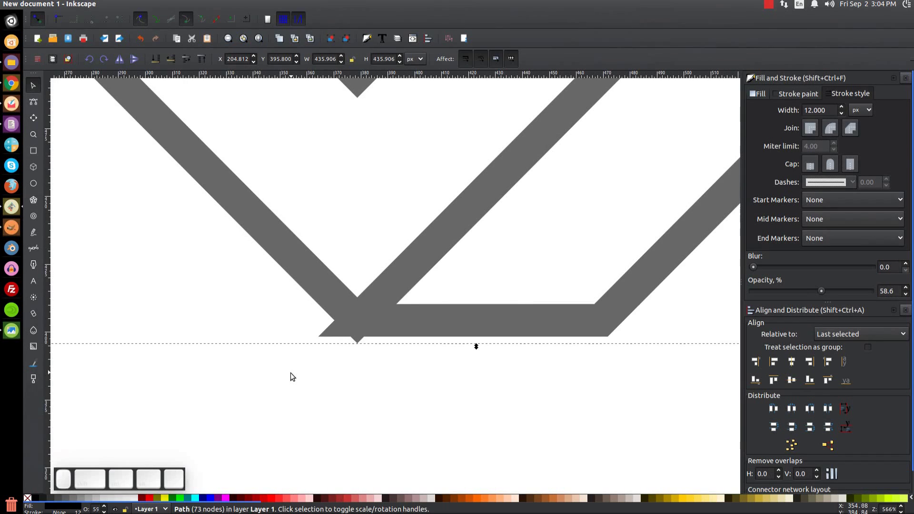
key(b)
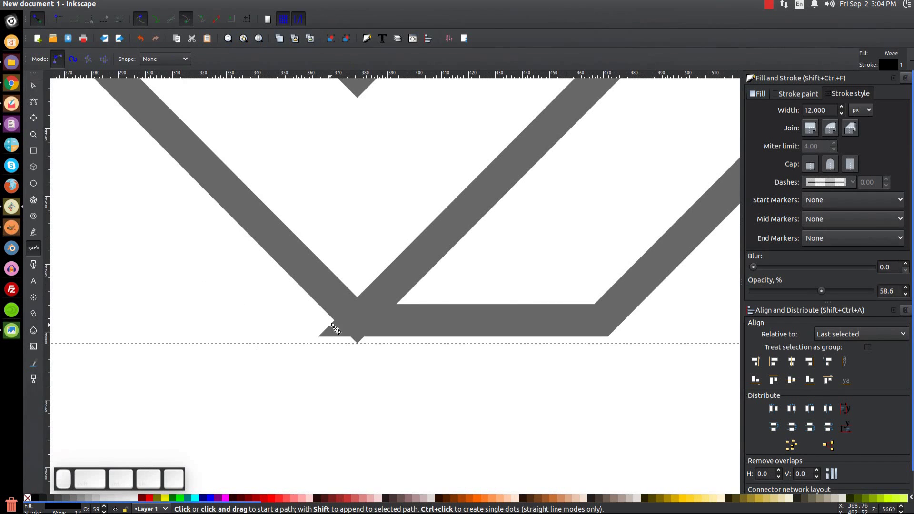
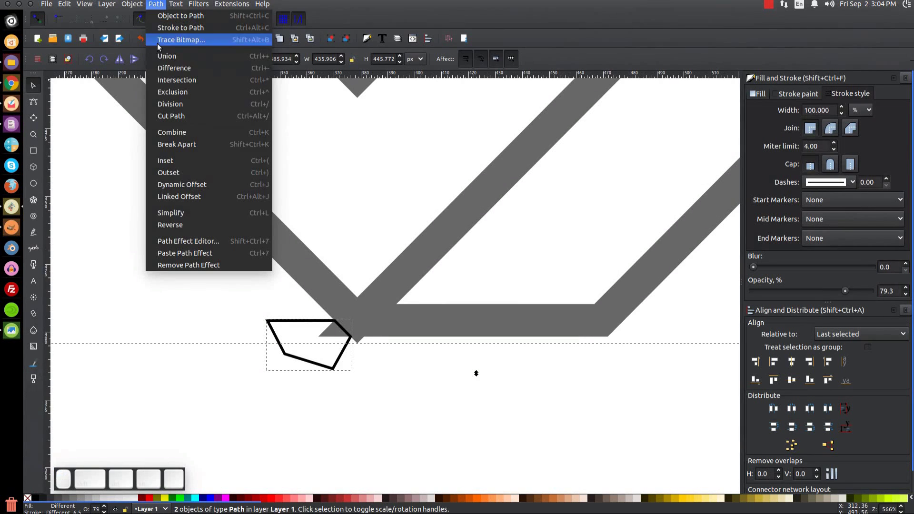
click(165, 71)
key(b)
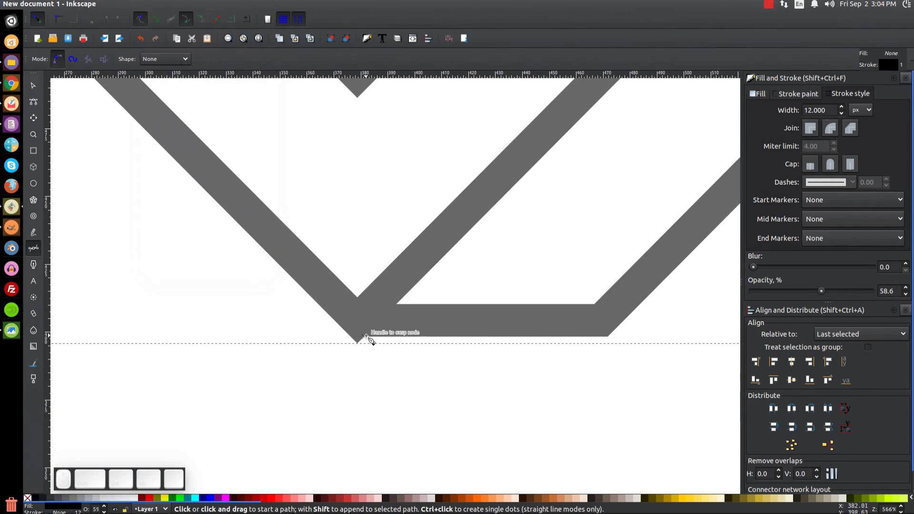
Draw a closed polygon covering the bottom spike.
click(369, 339)
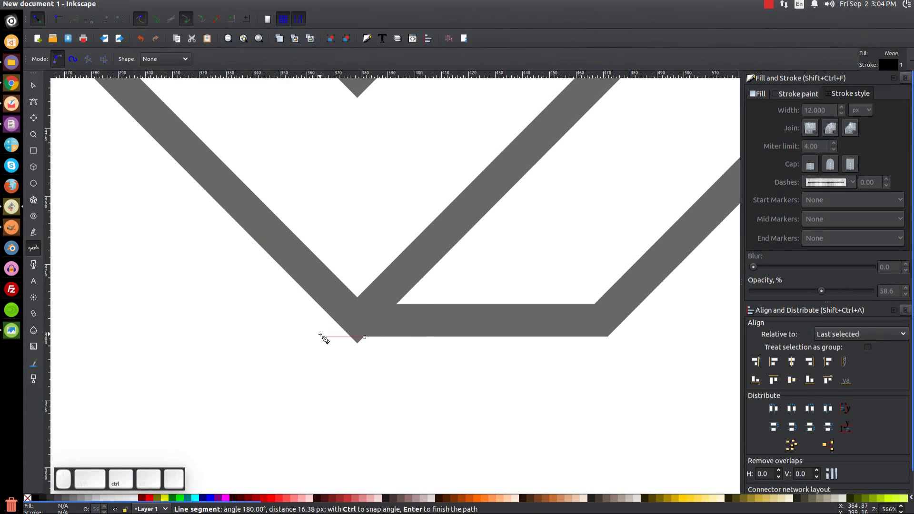
click(325, 338)
drag(327, 373, 379, 356)
click(370, 340)
click(30, 85)
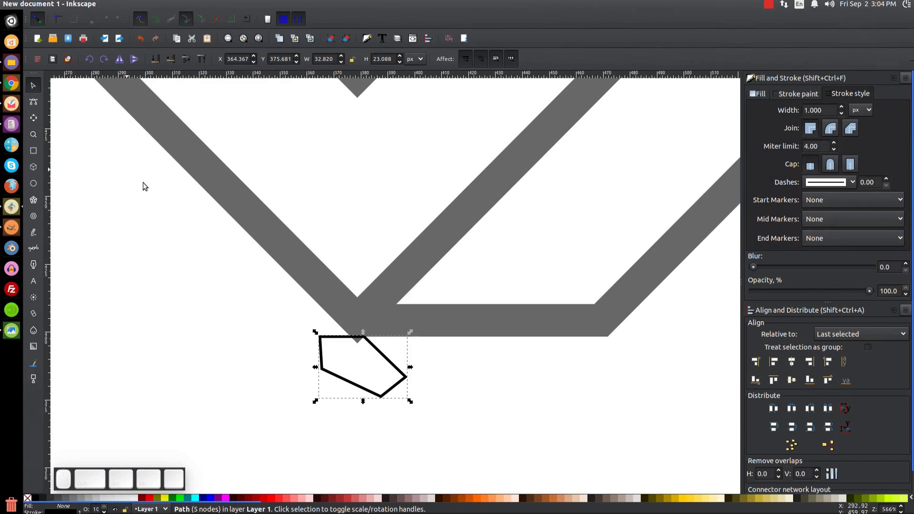
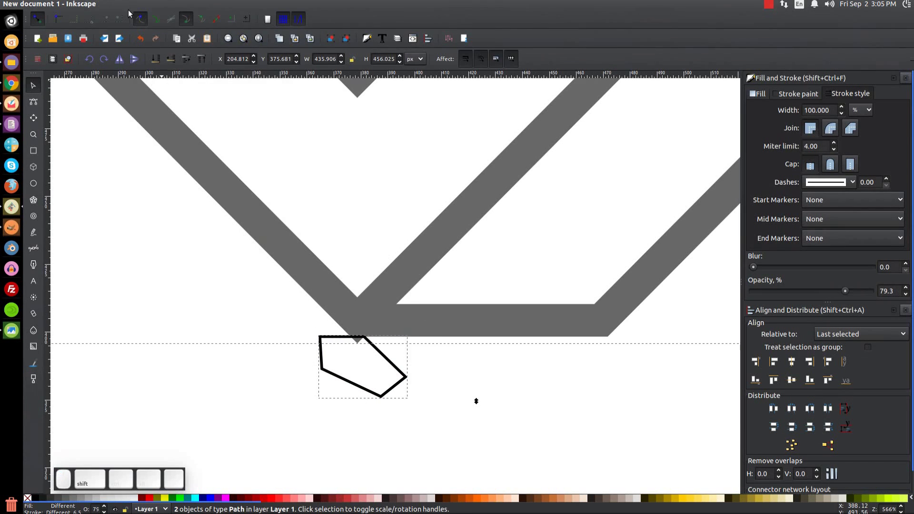
Subtract the polygon from the outline for a flat bottom edge, then bring the left corner into view.
click(152, 6)
click(171, 68)
click(265, 198)
click(245, 228)
click(322, 254)
drag(363, 342, 304, 283)
key(b)
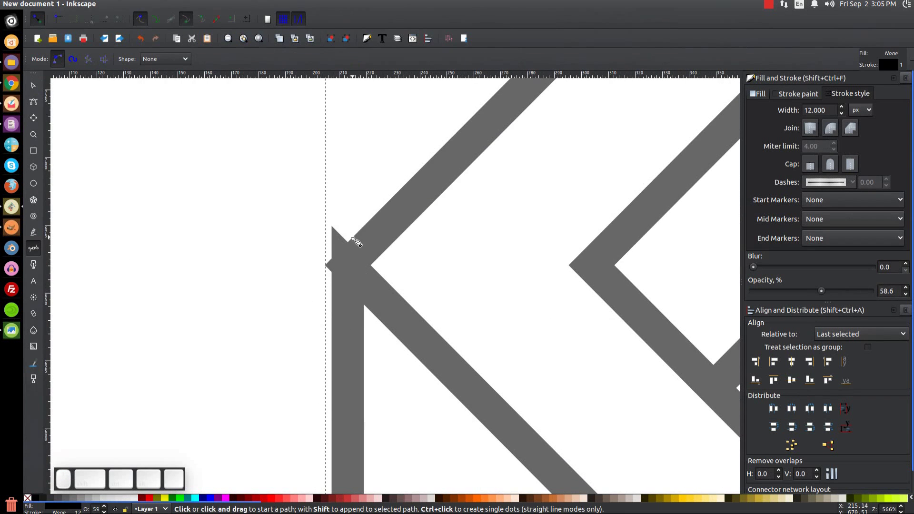
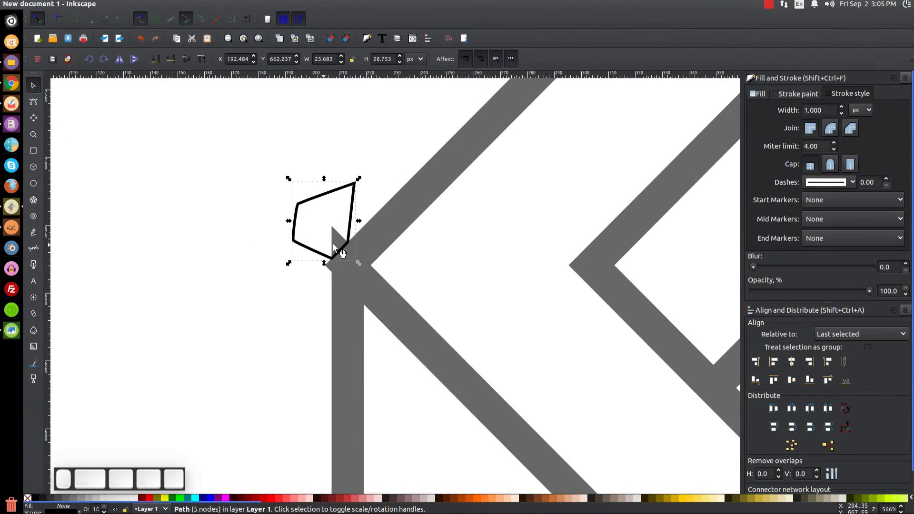
Trim the left spike via Difference and set the outline's stroke to pale pink.
click(391, 313)
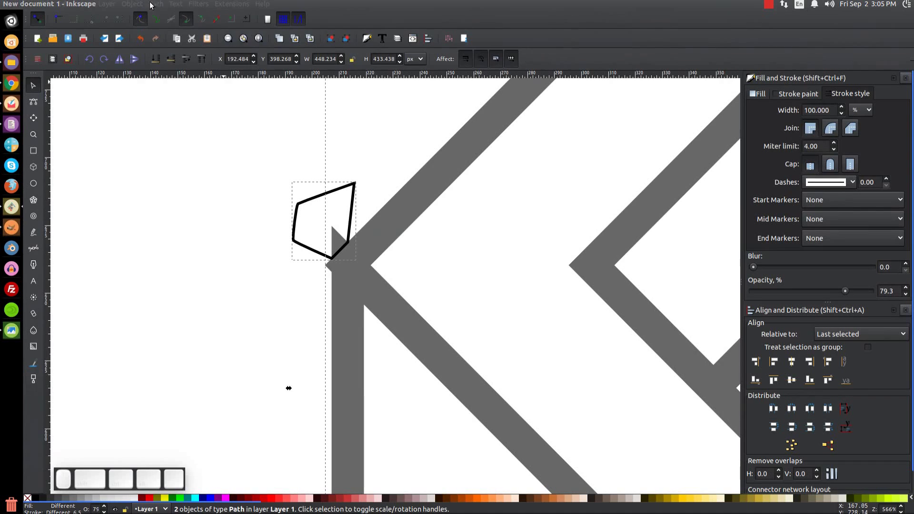
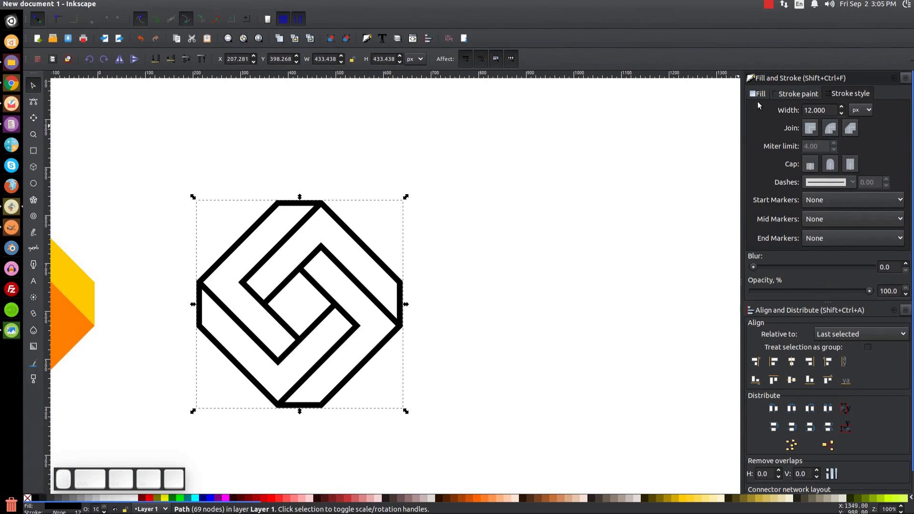
drag(302, 498, 245, 498)
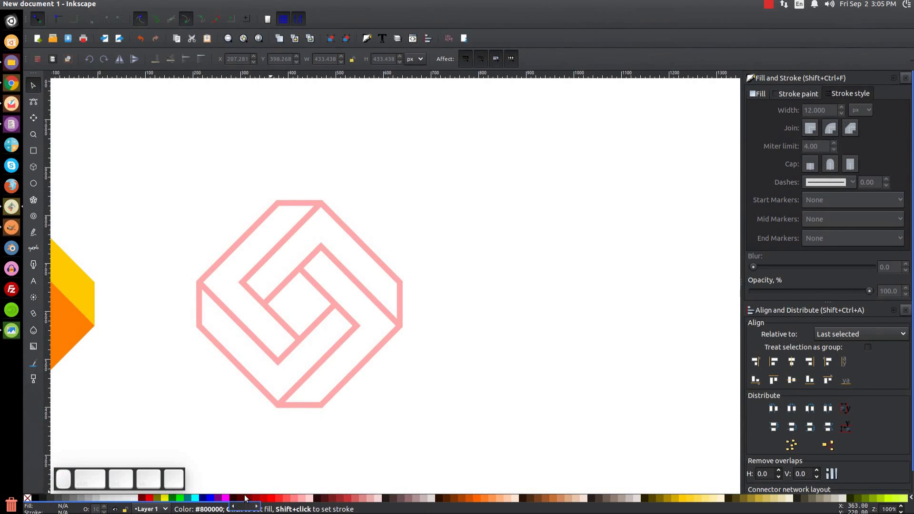